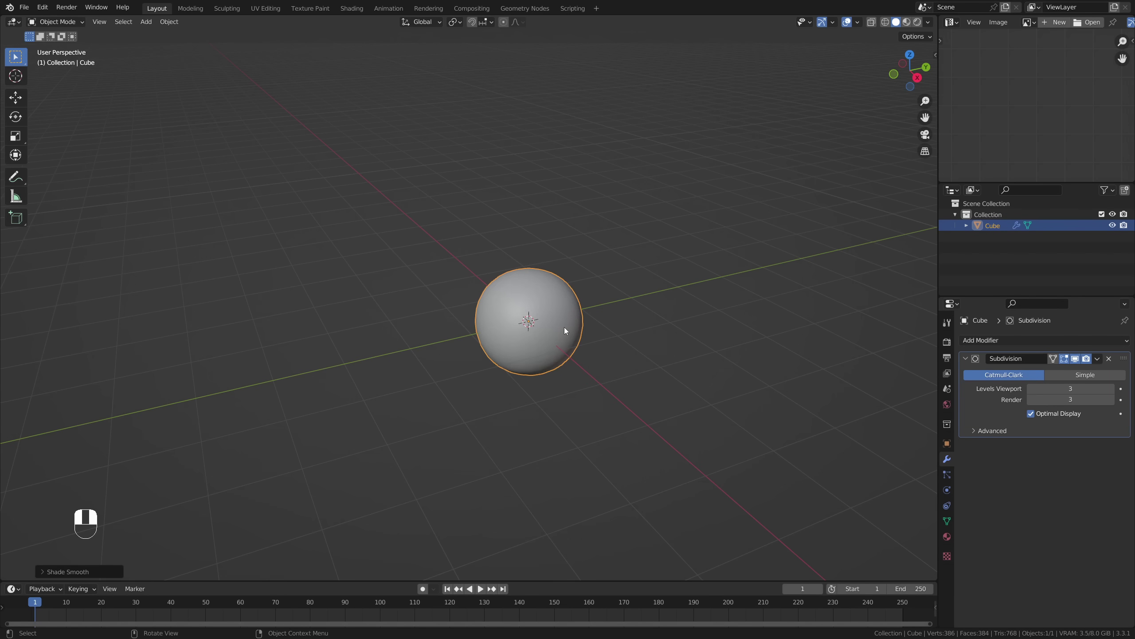
Enter Edit Mode on the level-3 subdivided cube so its cage surrounds the smooth sphere.
key("Tab")
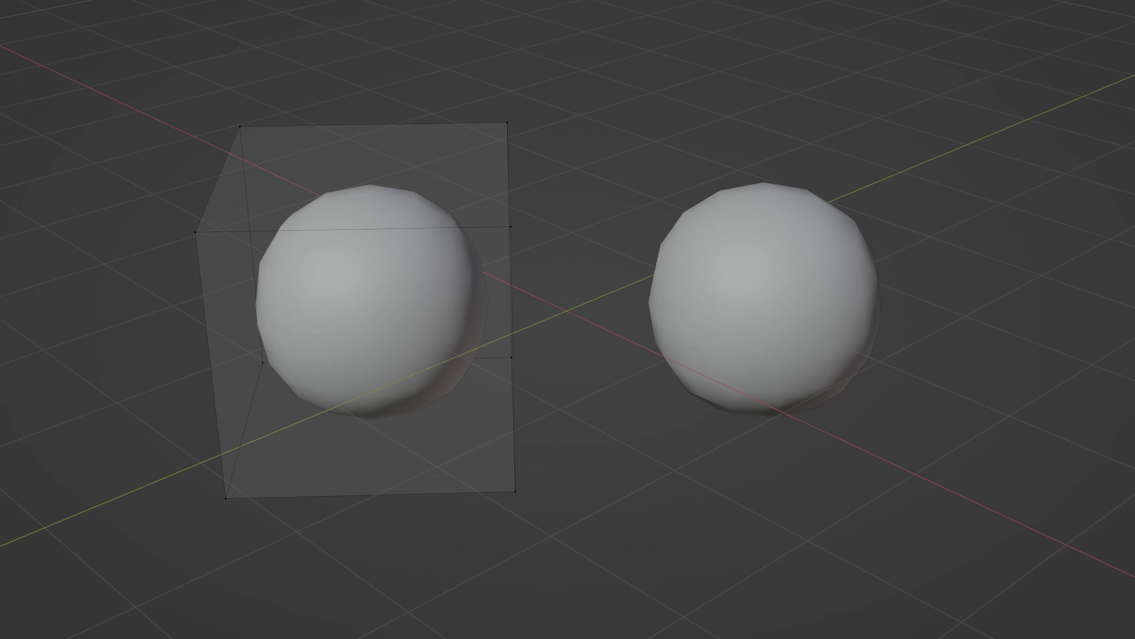
key("ctrl+z")
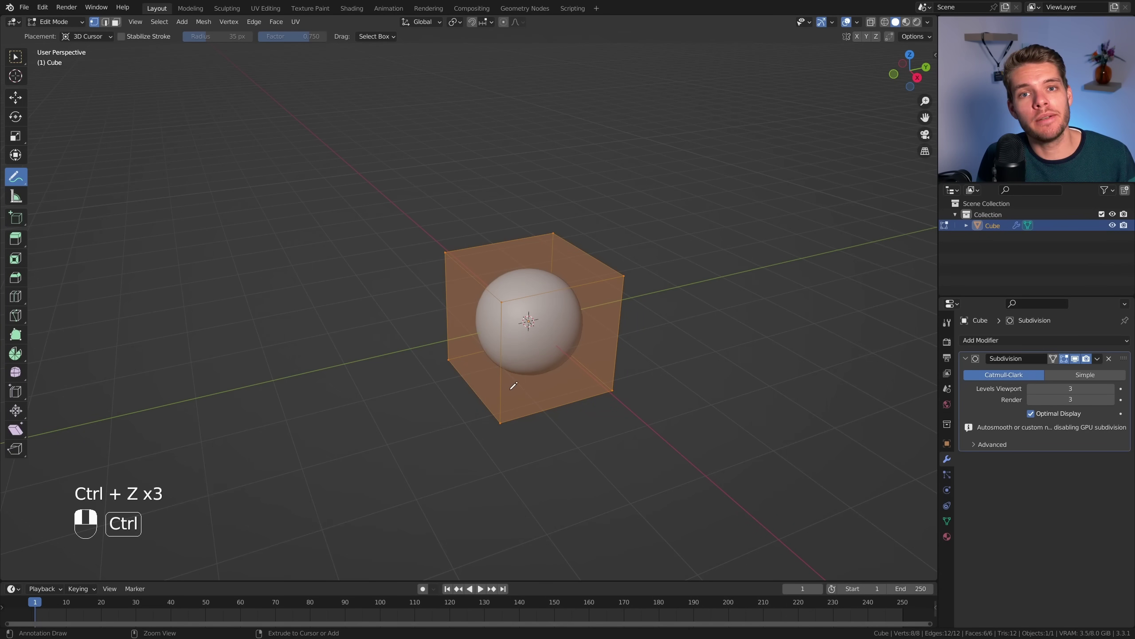
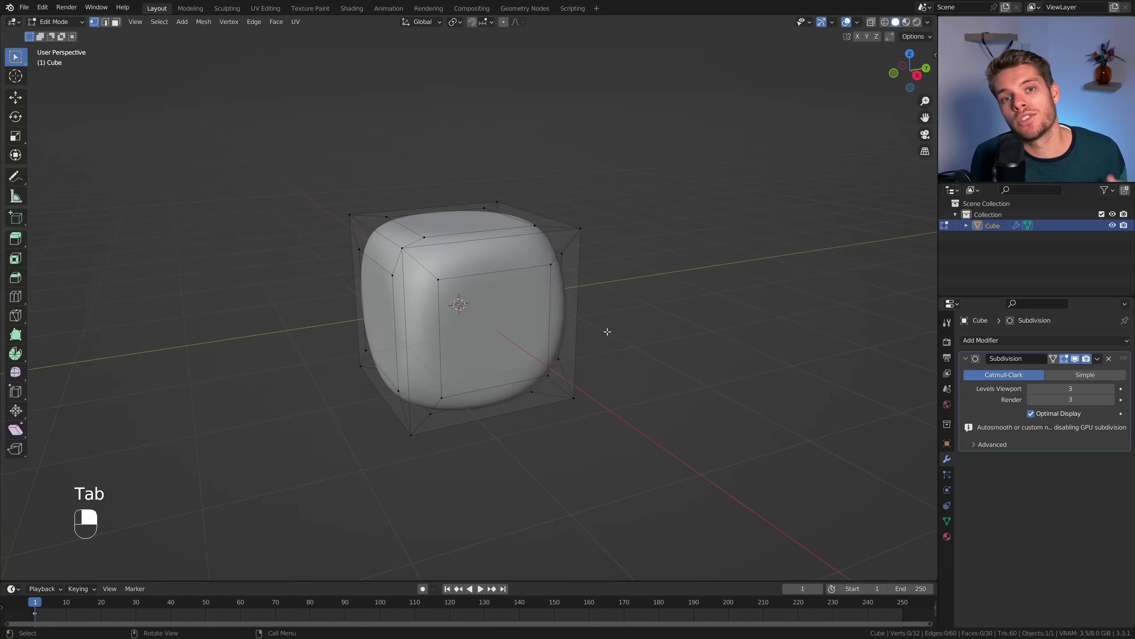
Add multiple loop cuts in each direction so every side becomes a grid of faces.
key("ctrl+r")
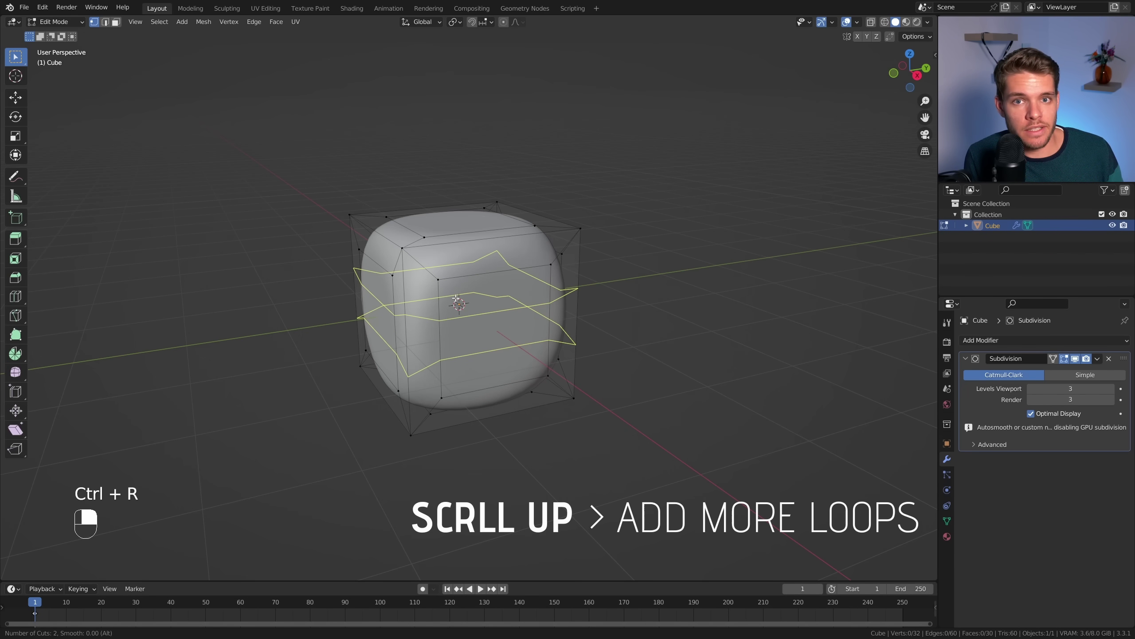
key("ctrl+r")
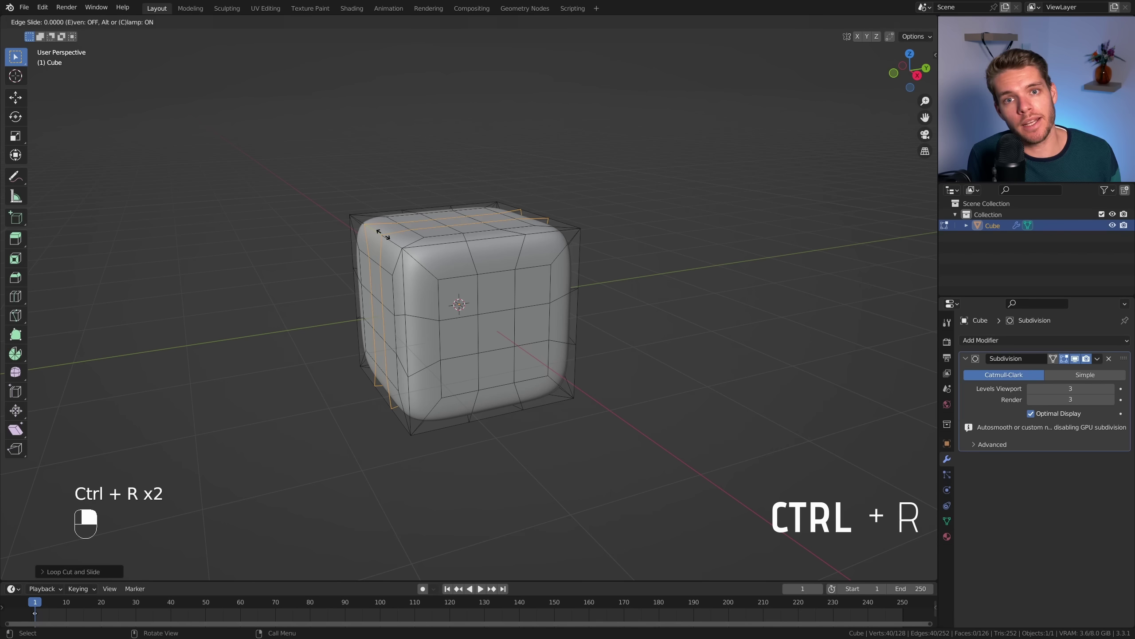
key("Tab")
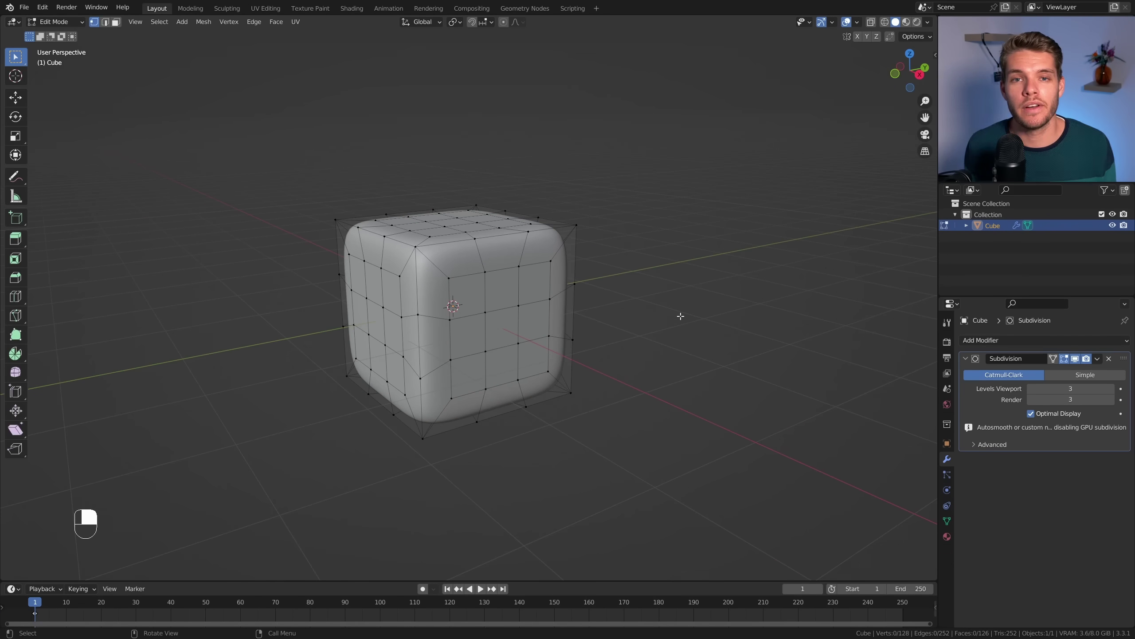
Deselect everything and circle-select a block of nine faces on one side.
key("c")
key("3")
key("c")
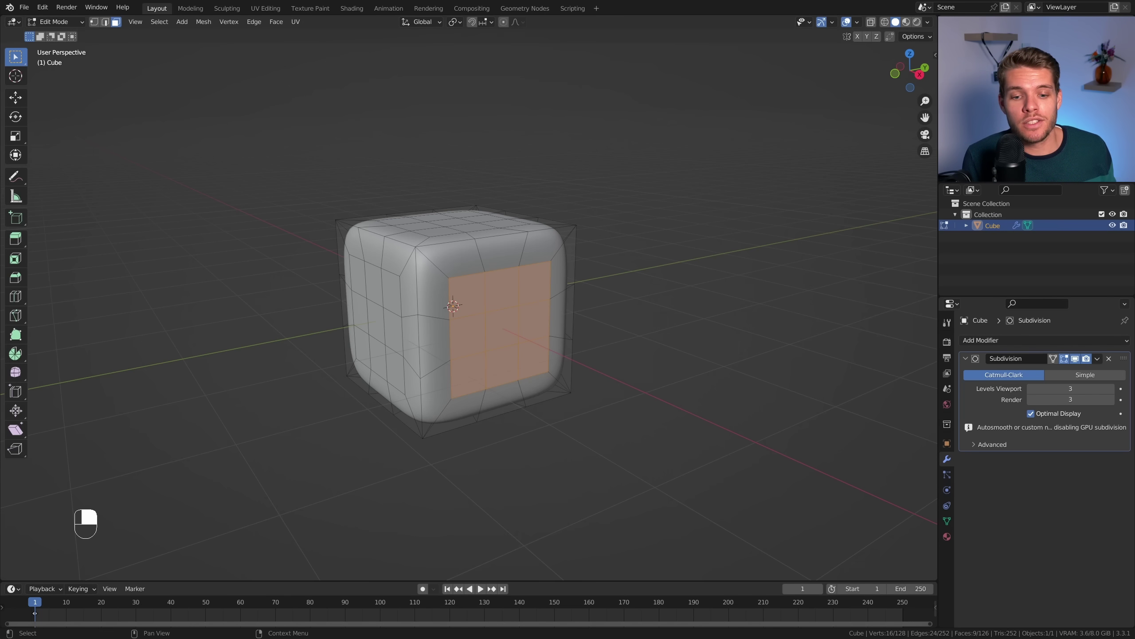
Inset a pip face on the cube's top and extrude it inward into a dimple.
left_click(633, 329)
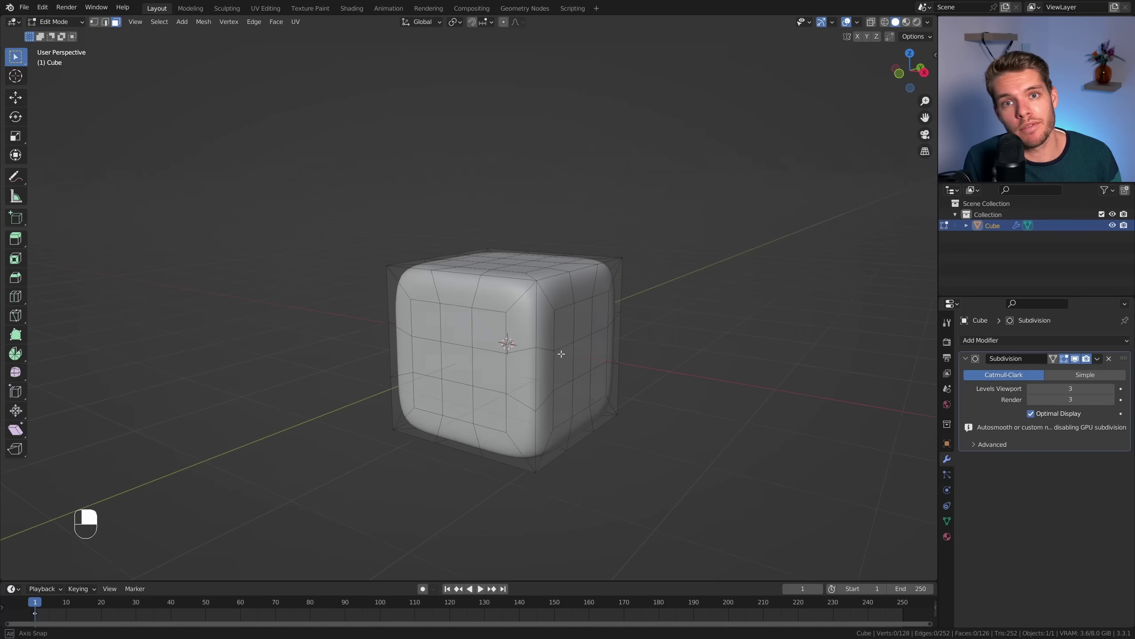
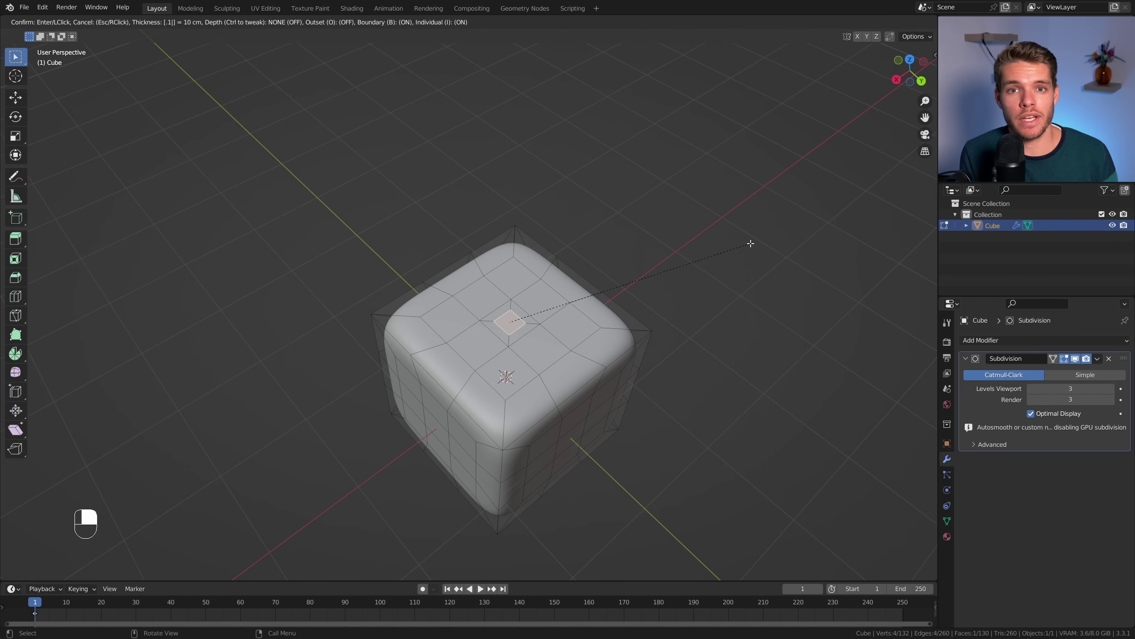
key("e")
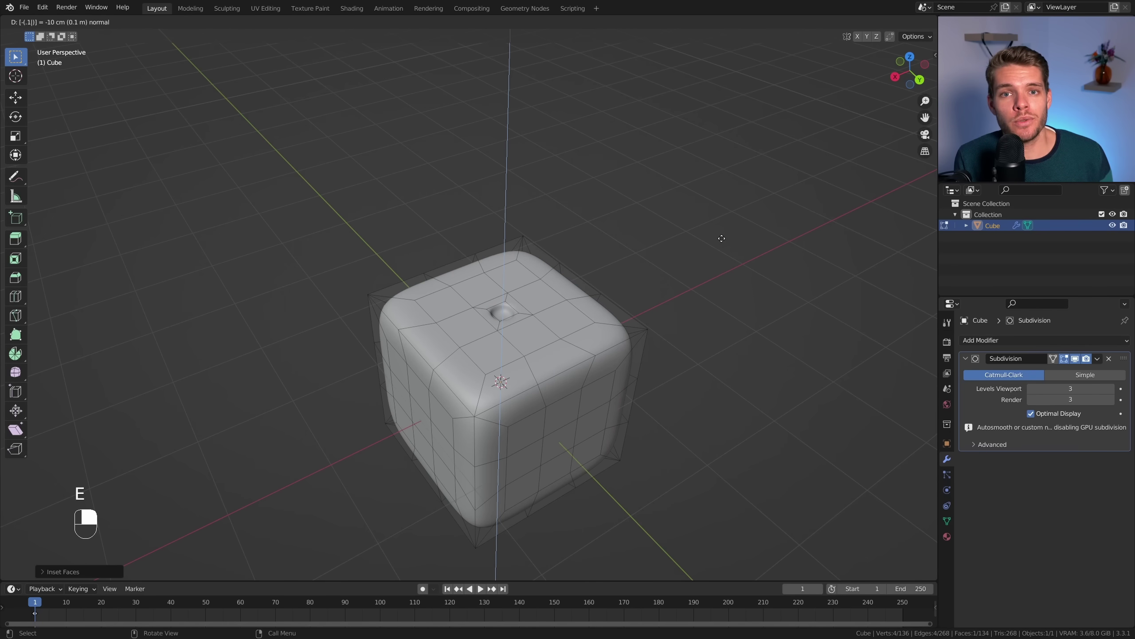
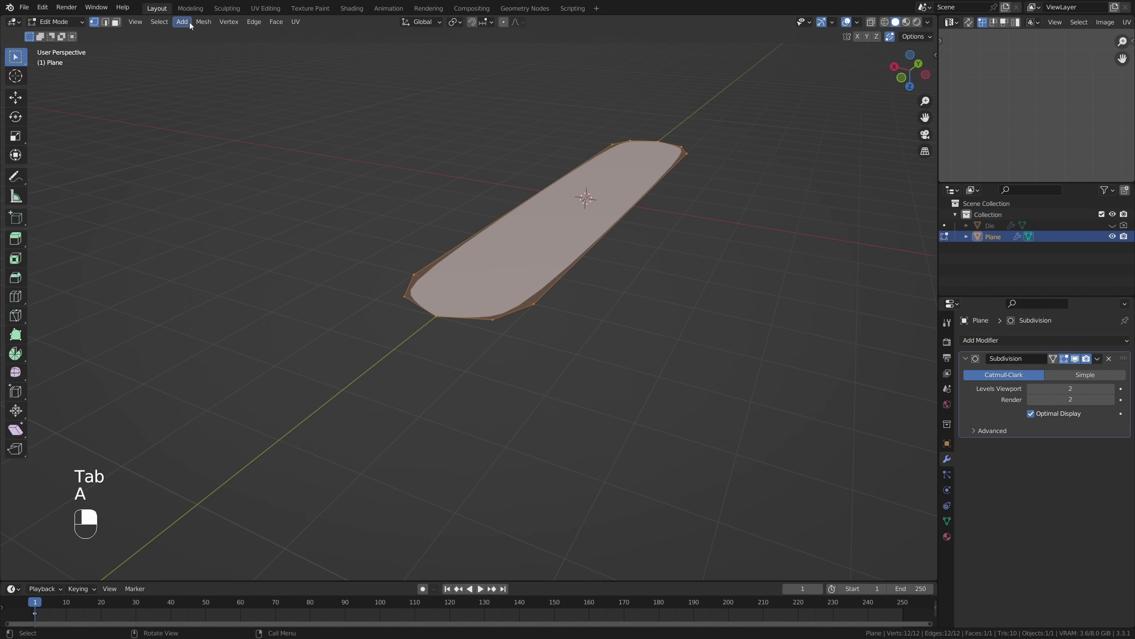
Merge duplicate vertices by distance and preview the smooth pill outline in Object Mode.
left_click_drag(210, 25, 253, 256)
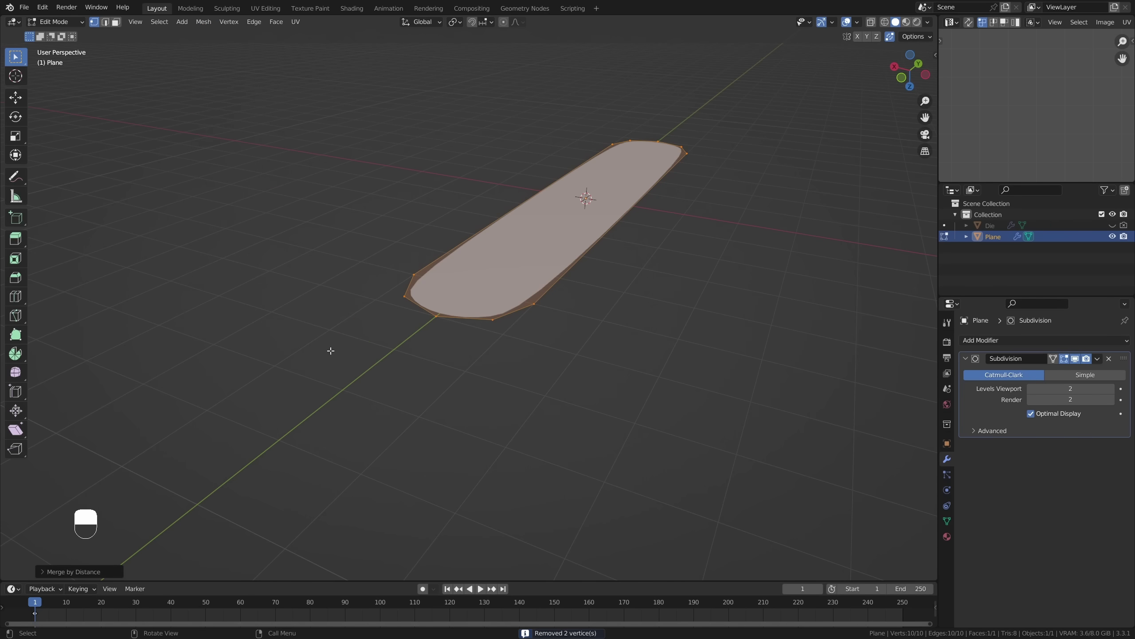
key("Tab")
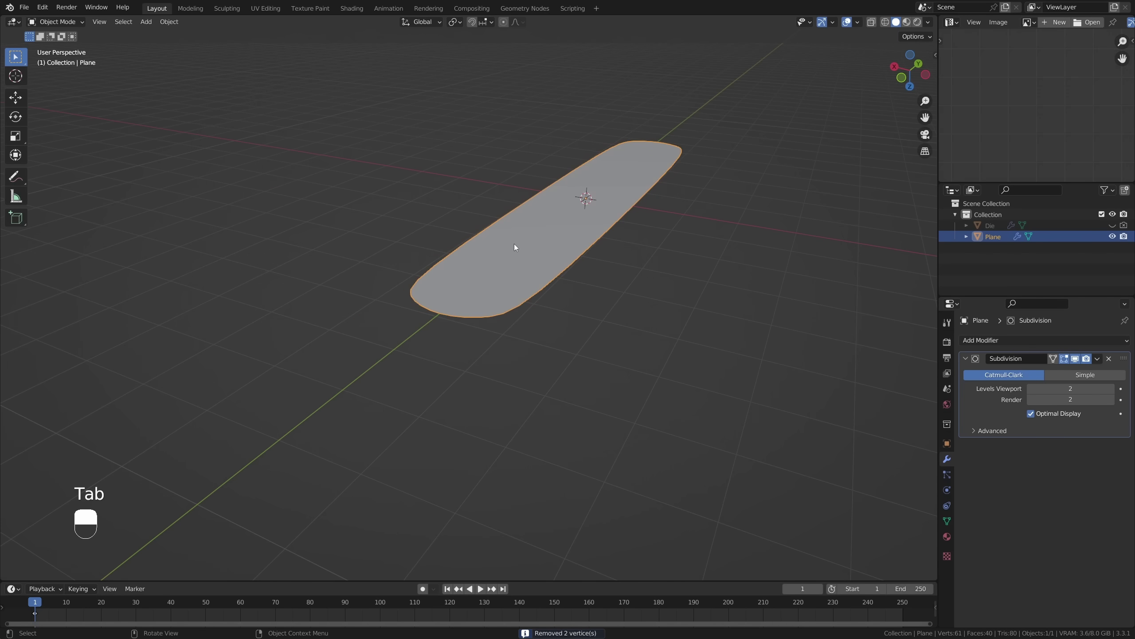
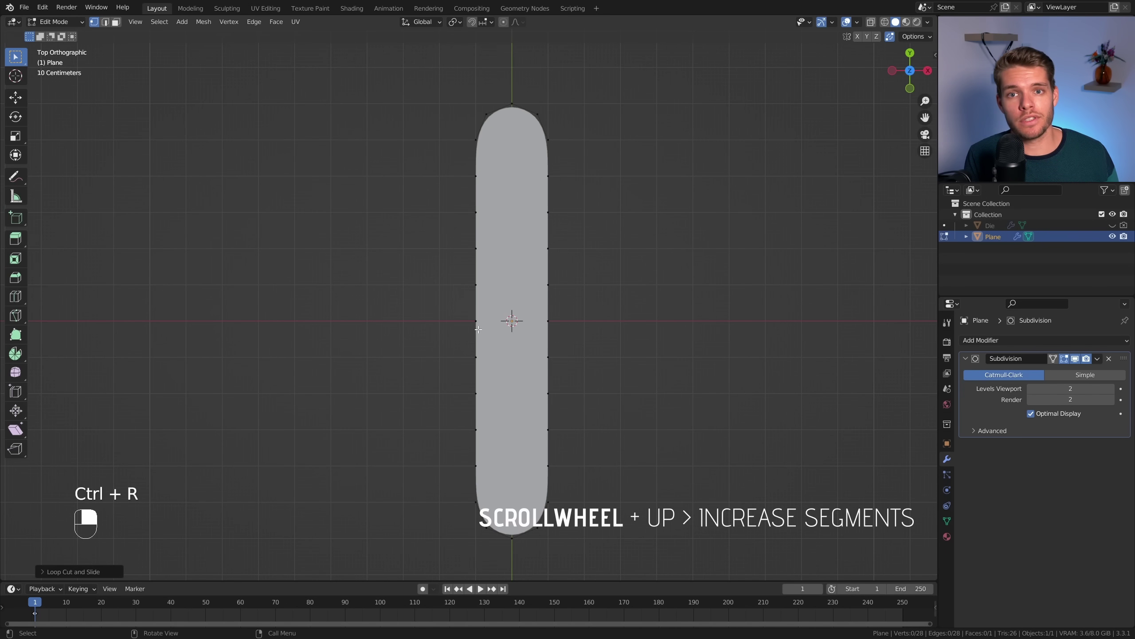
Select the whole pill face and inset it to form an inner border rim.
key("Escape")
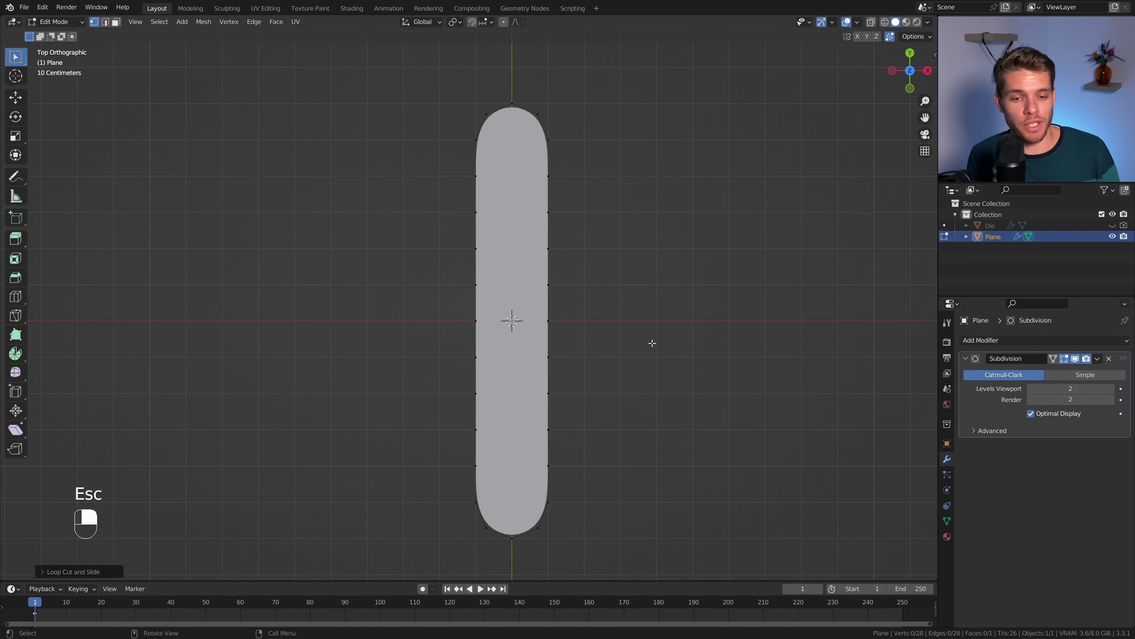
key("3")
key("i")
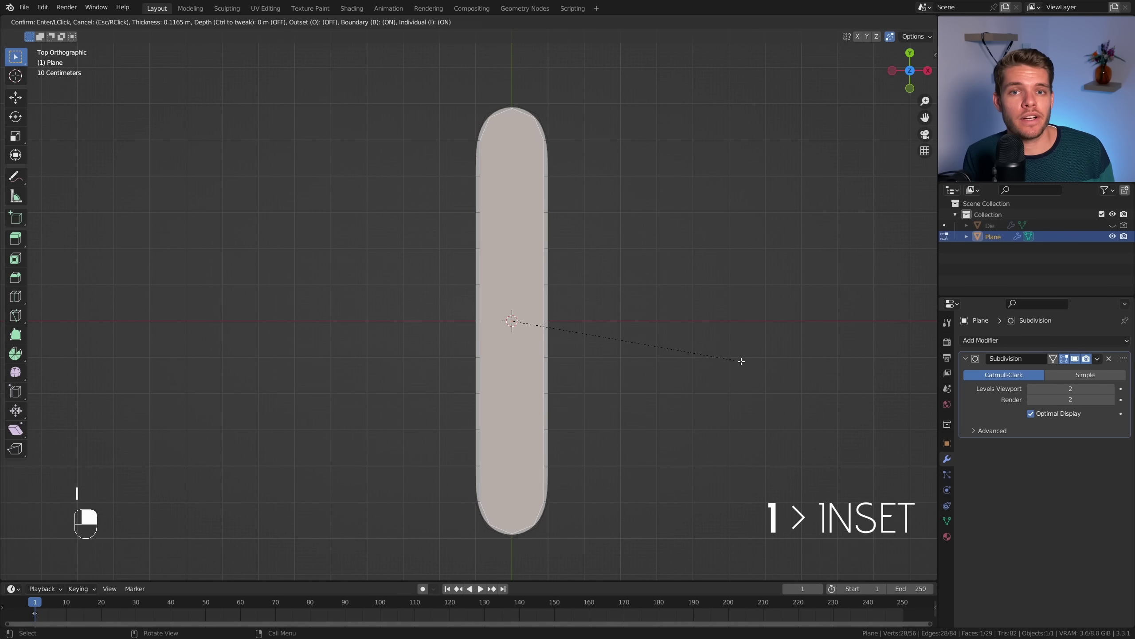
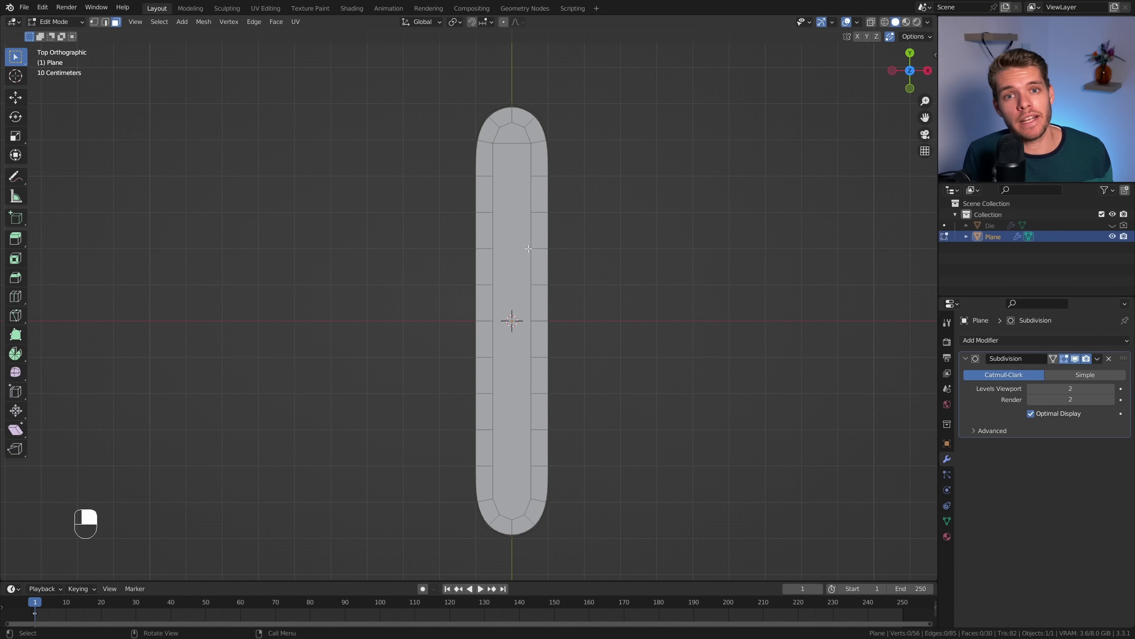
Delete the pill's inner faces, leaving a hollow rim, and select its inner edge loop.
key("k")
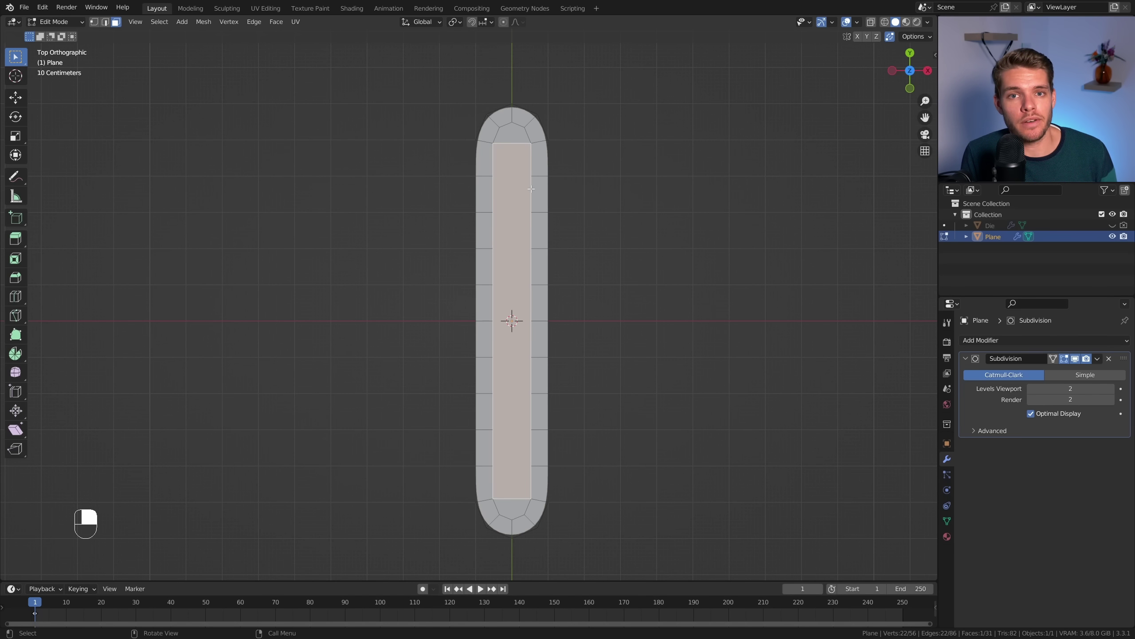
key("x")
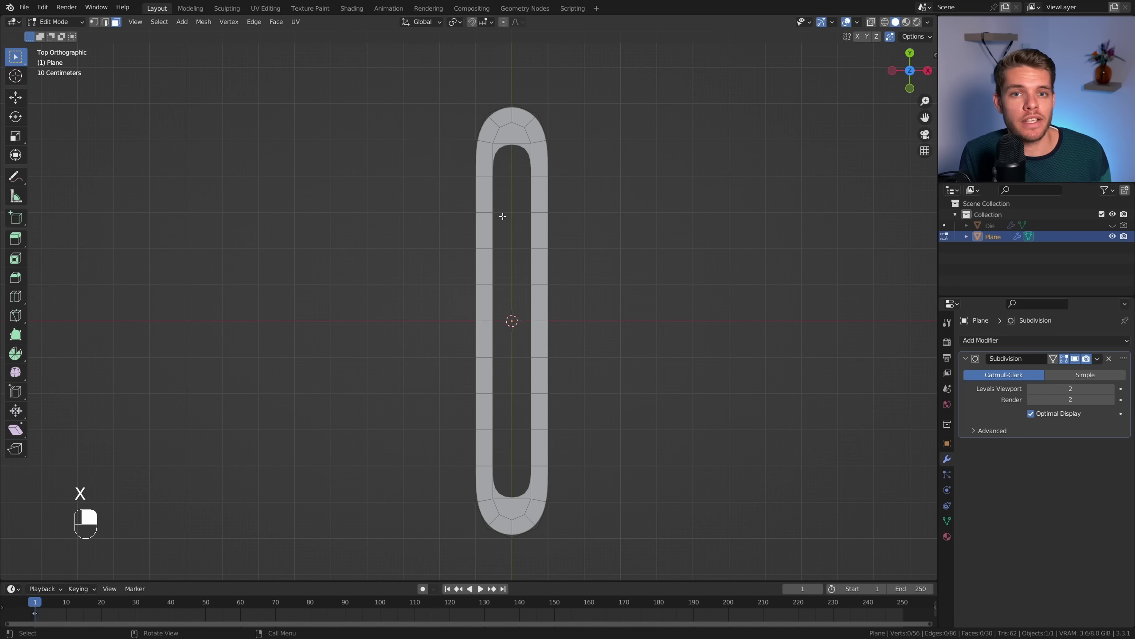
key("2")
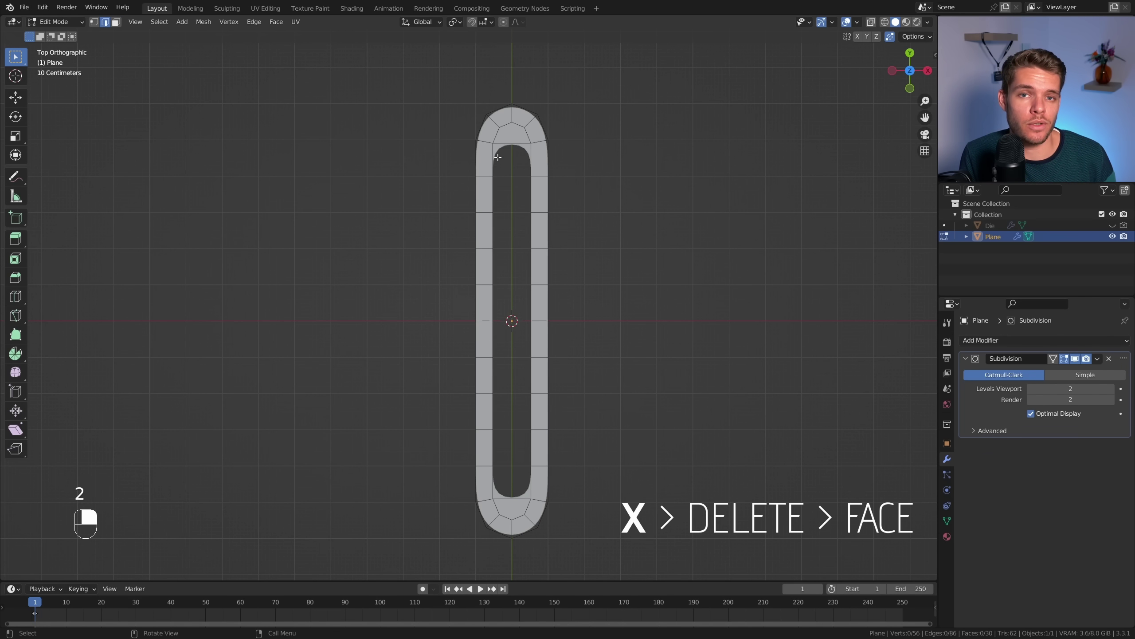
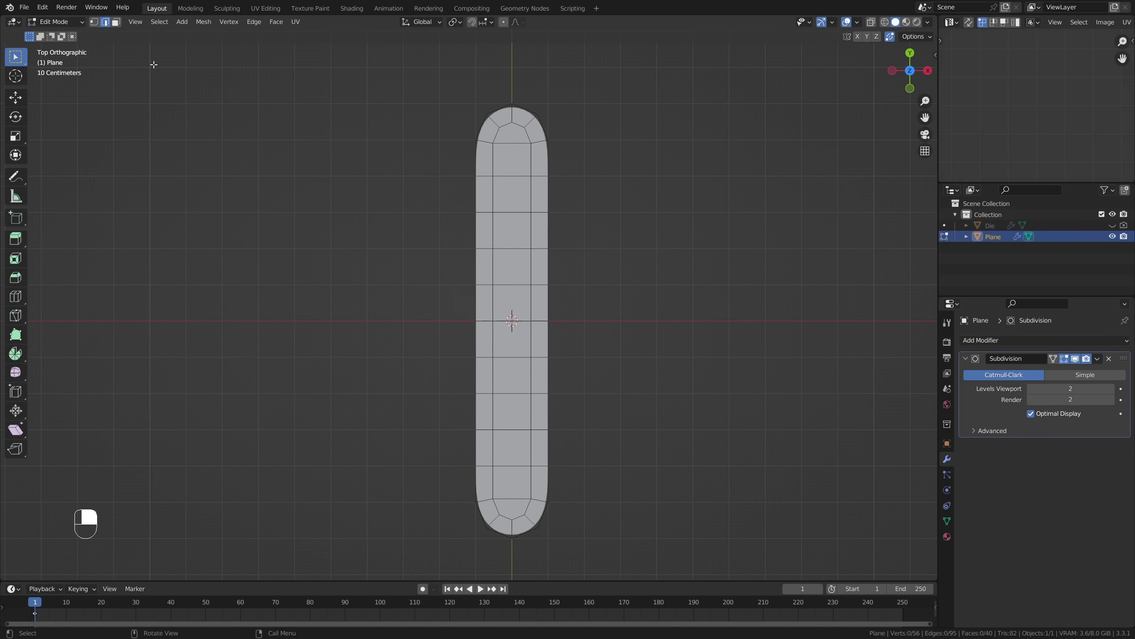
Grid-fill the slot, then select the whole pill and extrude it upward into a thick body.
key("k")
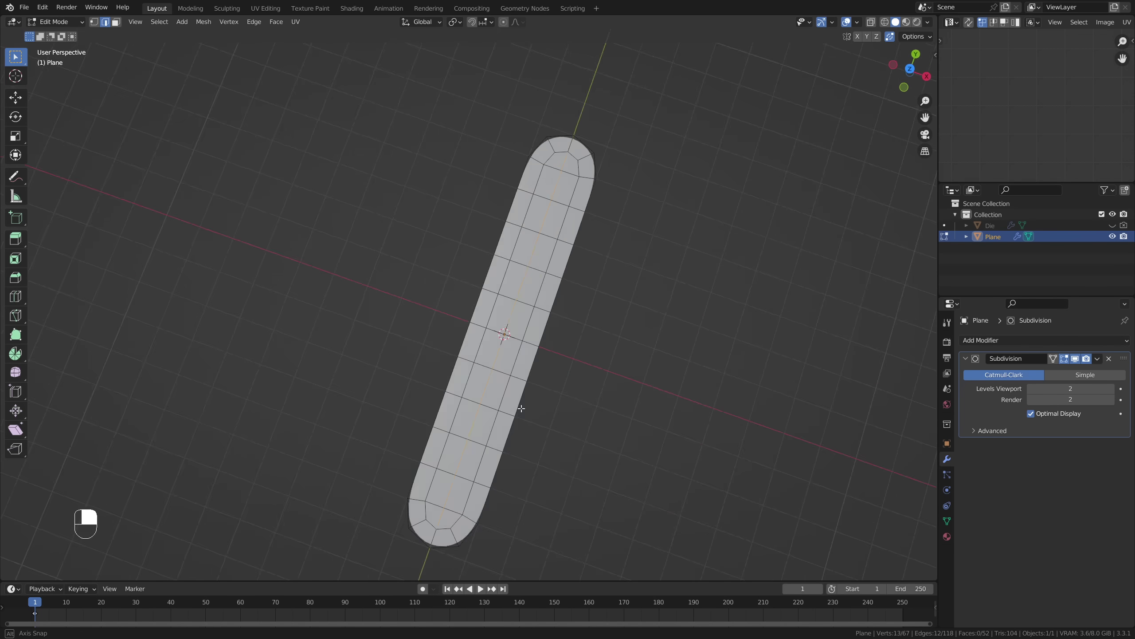
middle_click(432, 268)
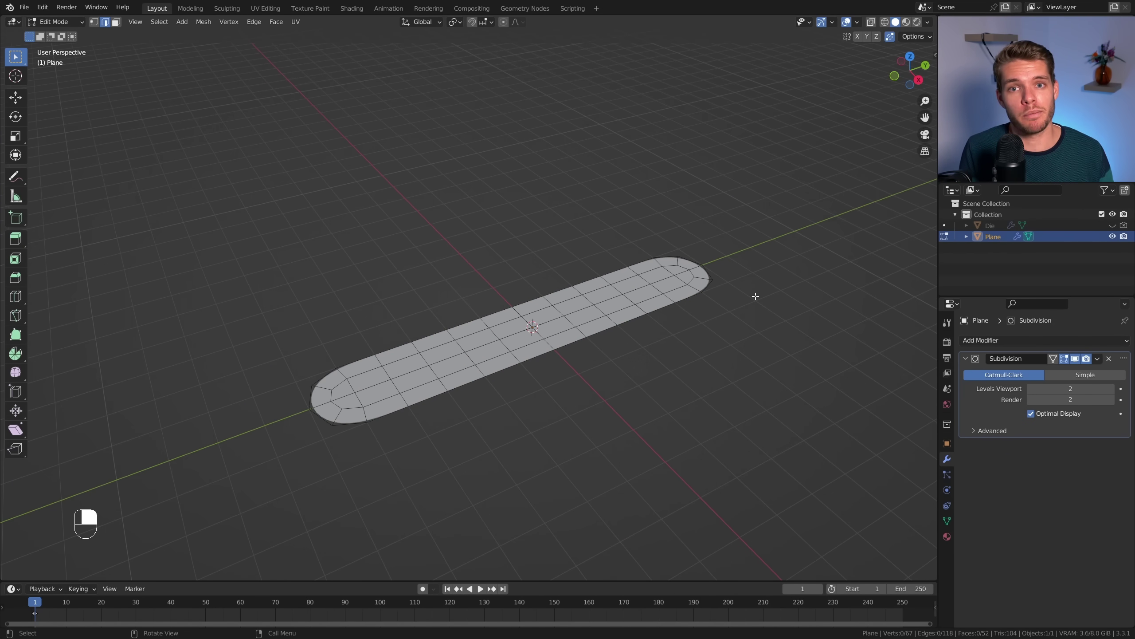
key("a")
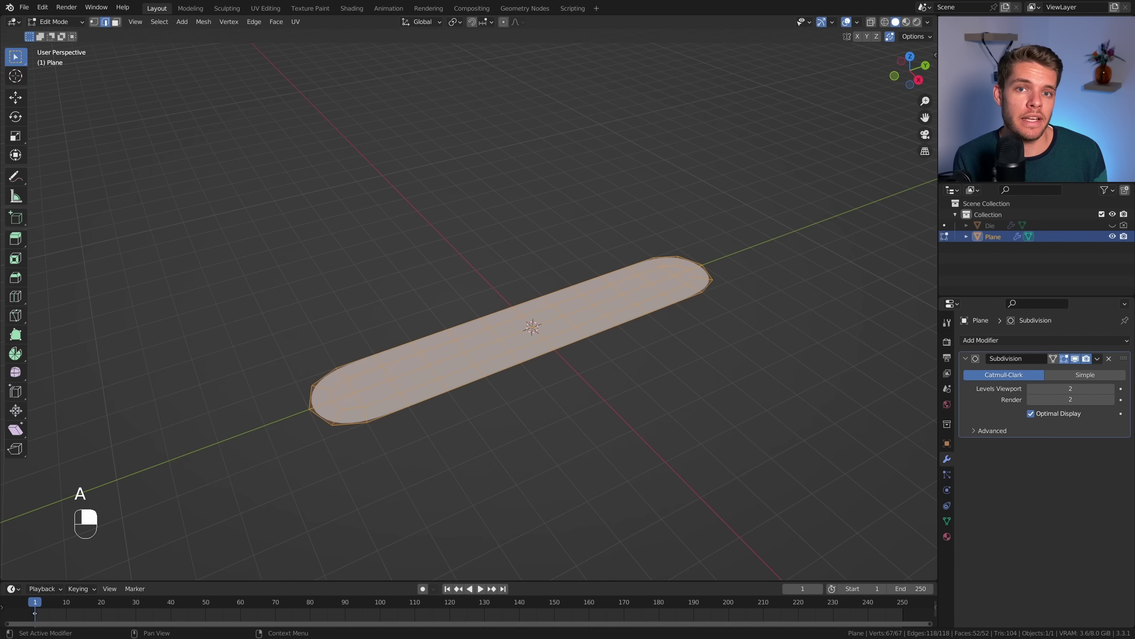
key("e")
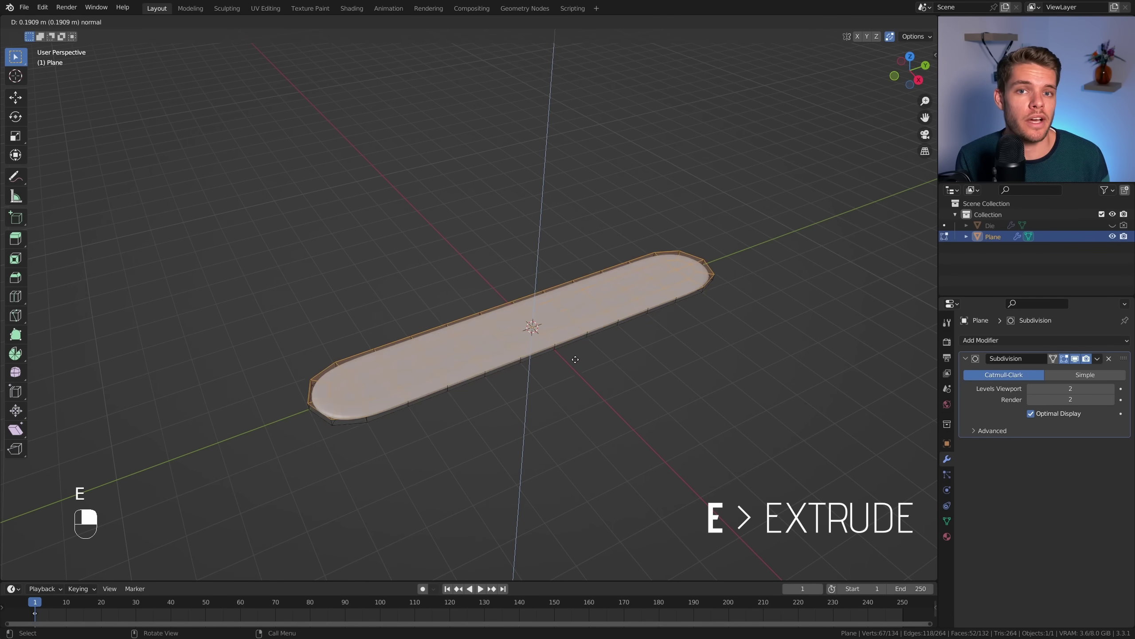
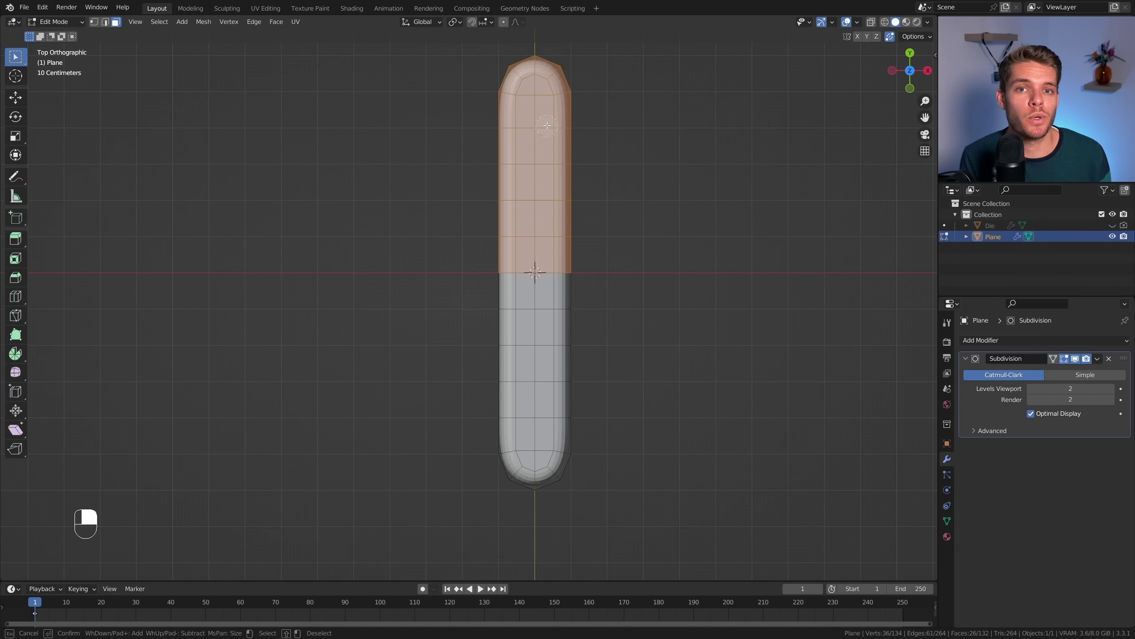
Extrude the selected half upward into a taller head and pull the step edges into a curved transition.
key("KP_3")
key("e")
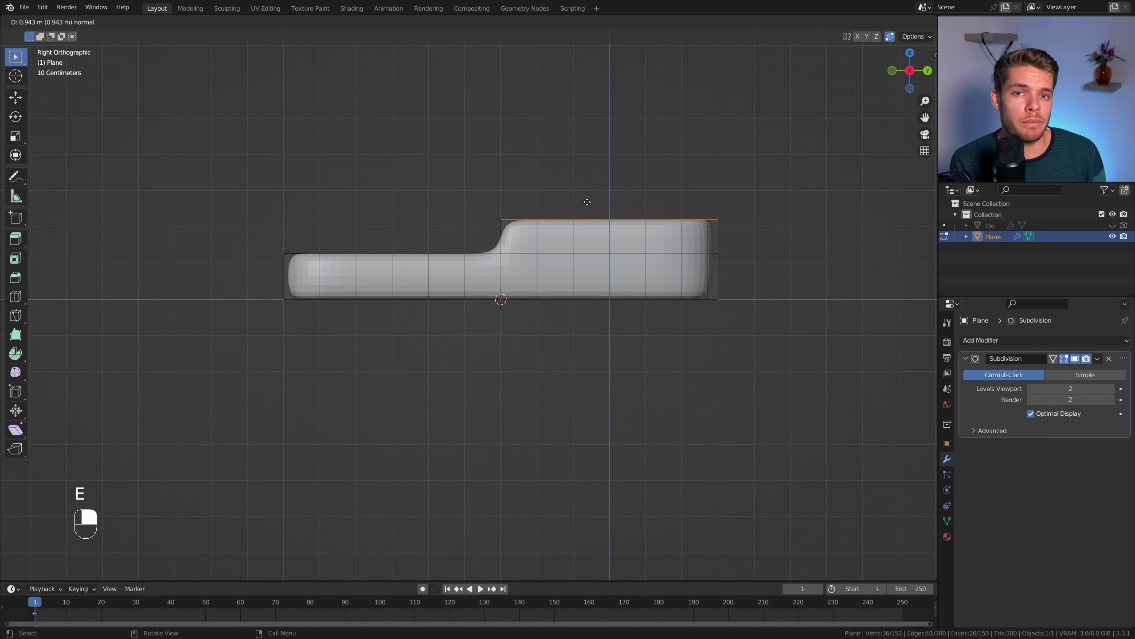
key("2")
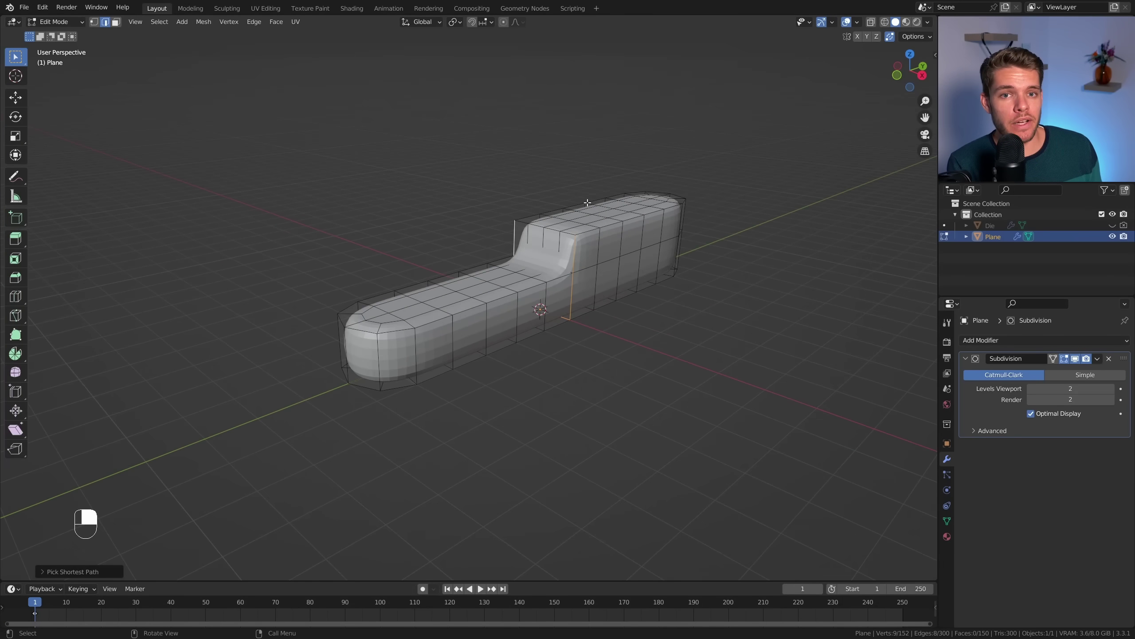
key("KP_7")
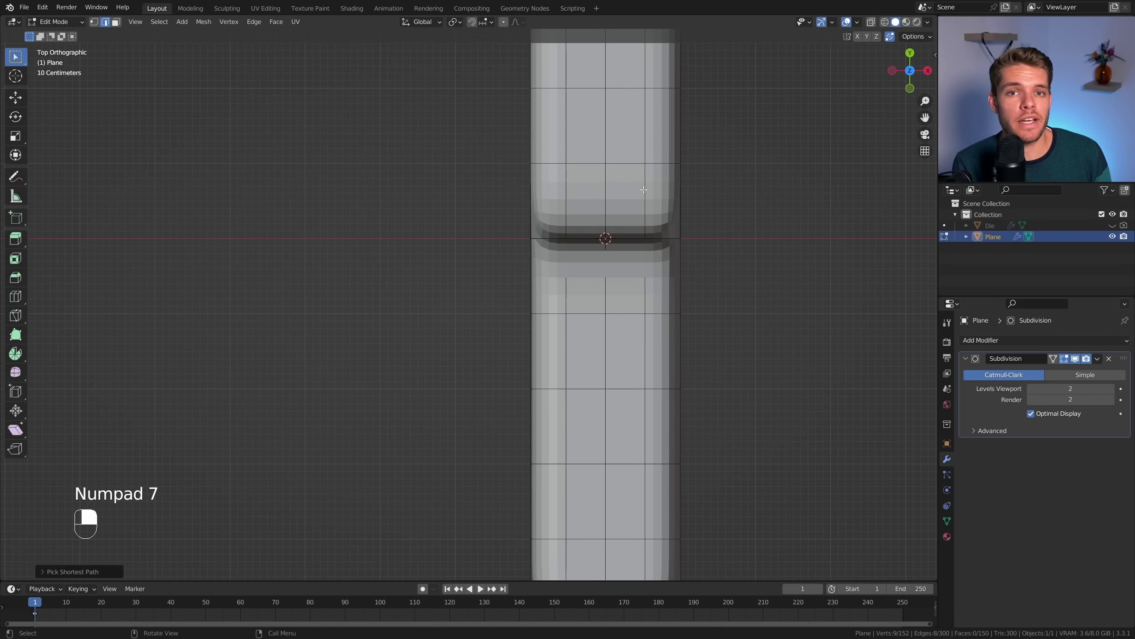
key("g")
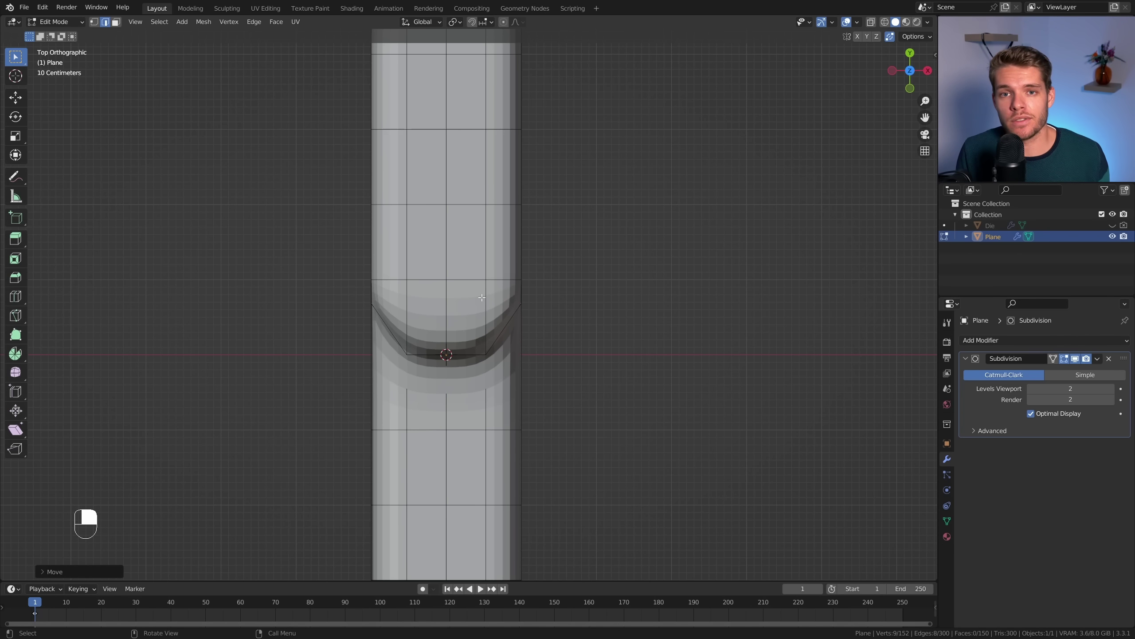
Shade the body auto smooth, add supporting loops near the head's top edges, flatten one and shift it vertically.
key("Tab")
left_click_drag(487, 299, 566, 362)
key("ctrl+r")
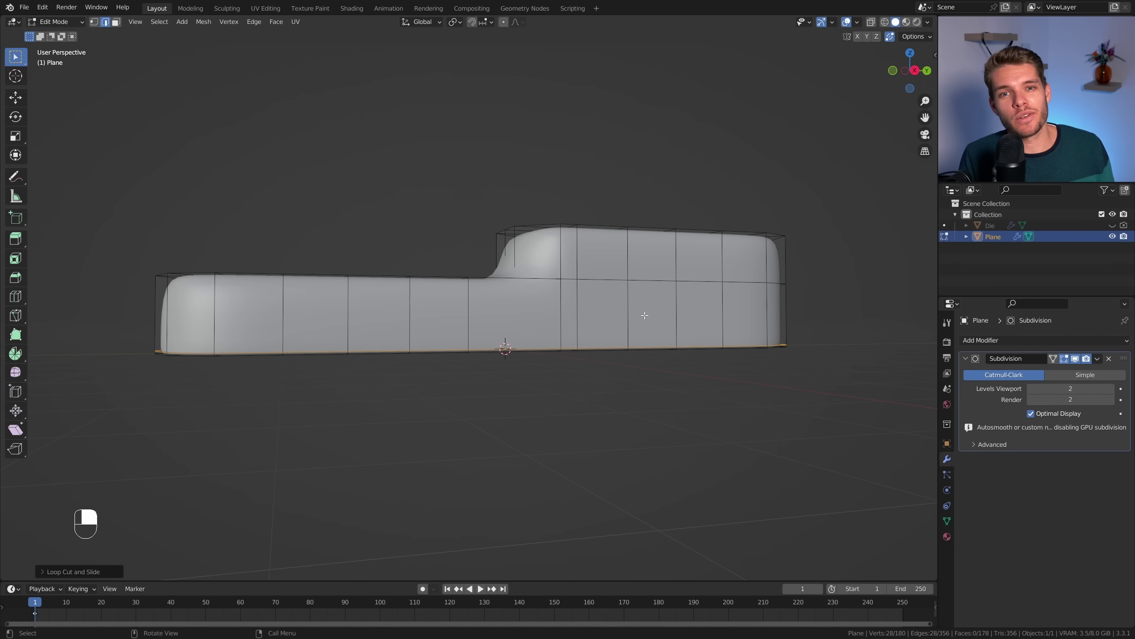
key("ctrl+r")
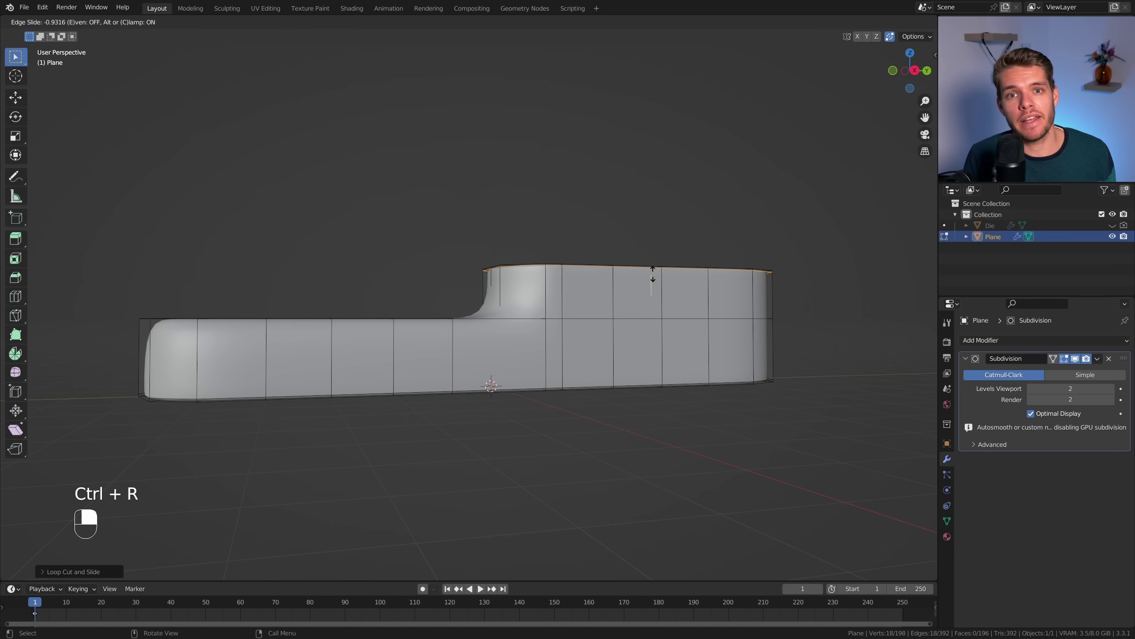
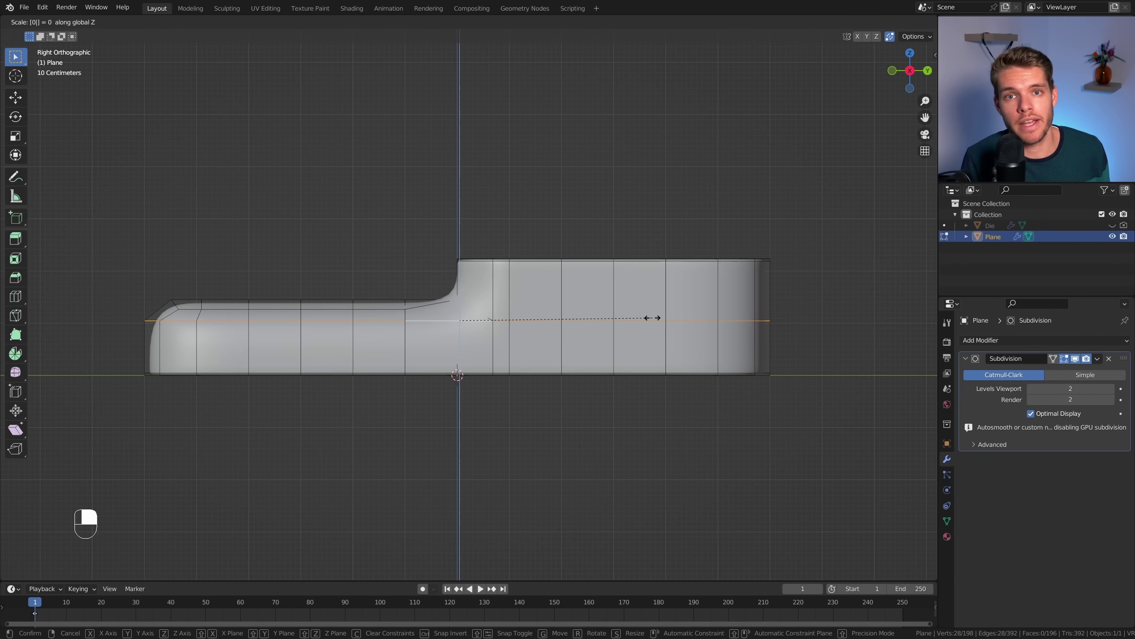
key("g")
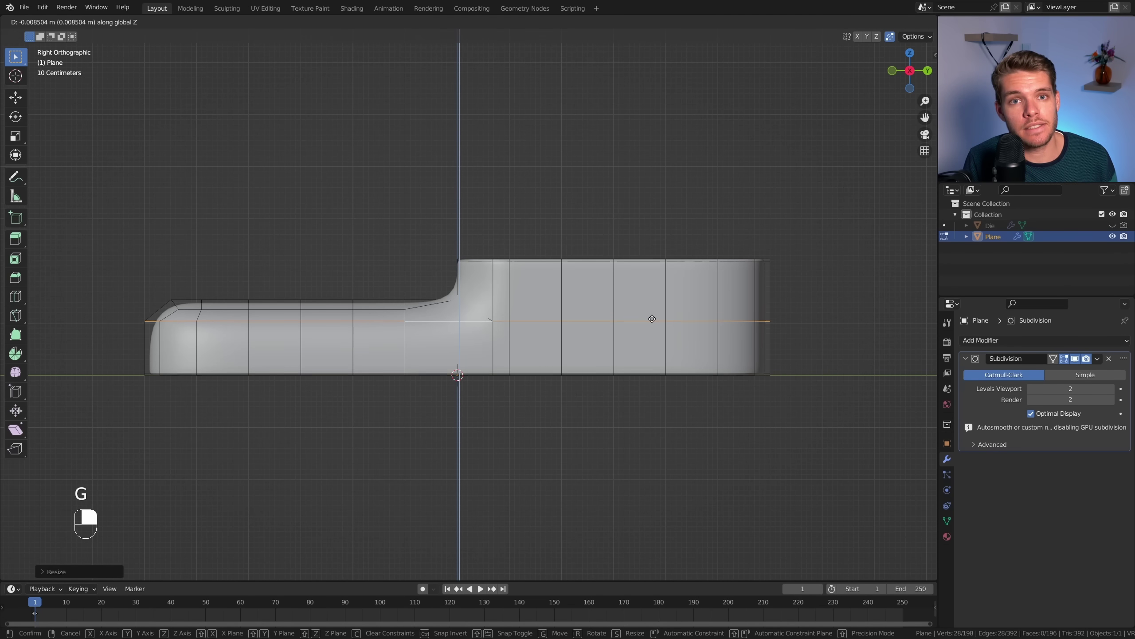
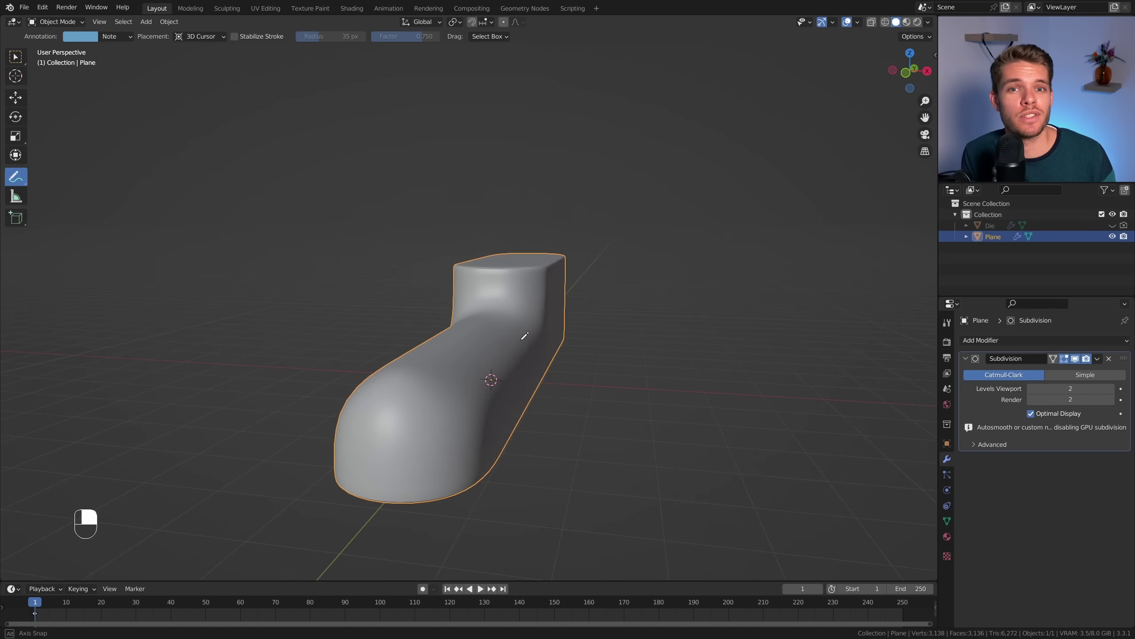
From top view, circle-select the head's faces ready to inset an inner rim loop.
key("3")
key("KP_7")
key("c")
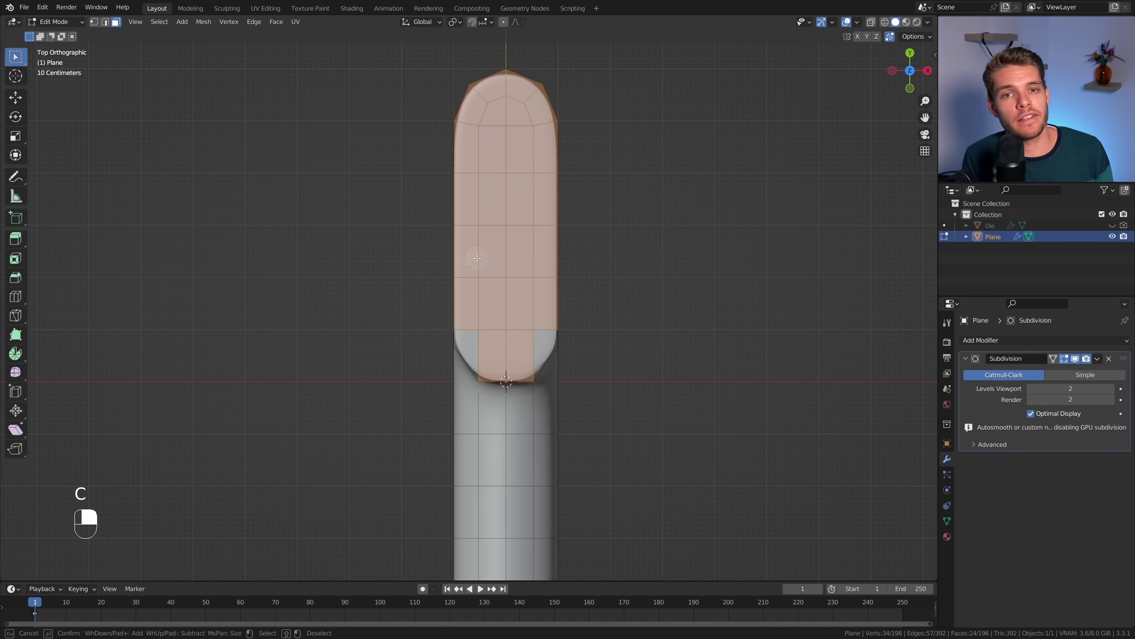
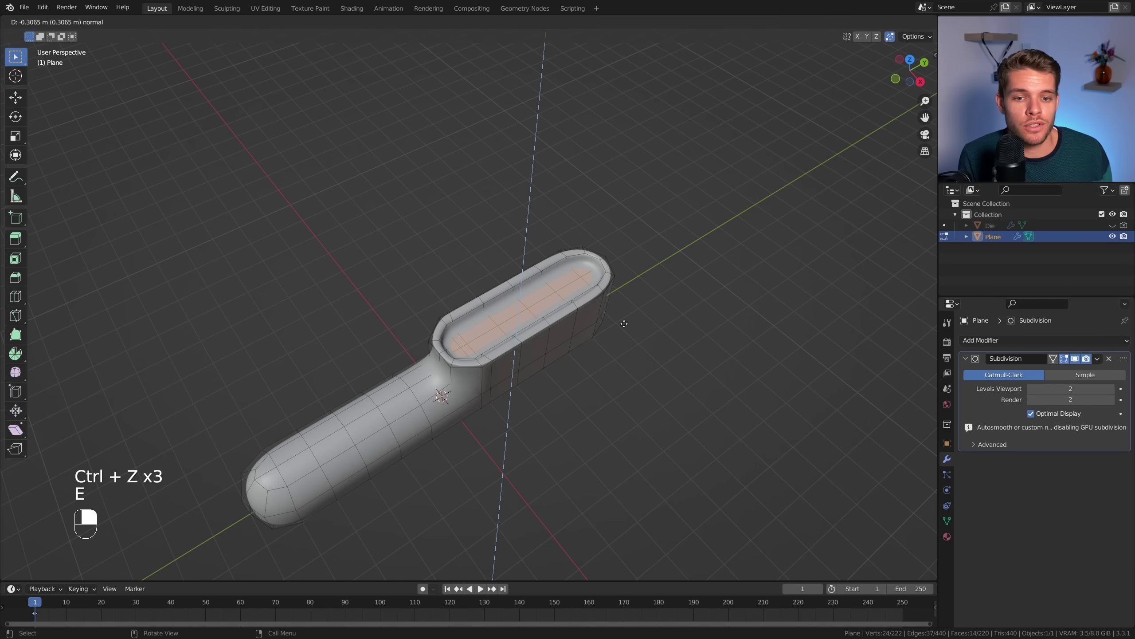
Confirm the inset on the head's top face and leave Edit Mode to view the smooth body.
key("i")
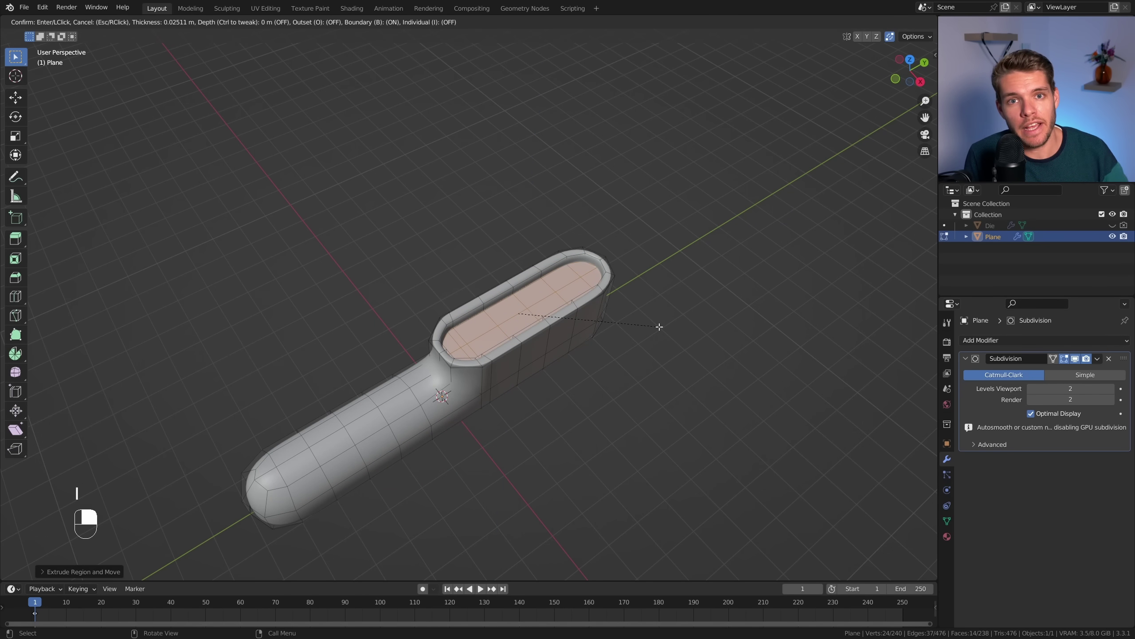
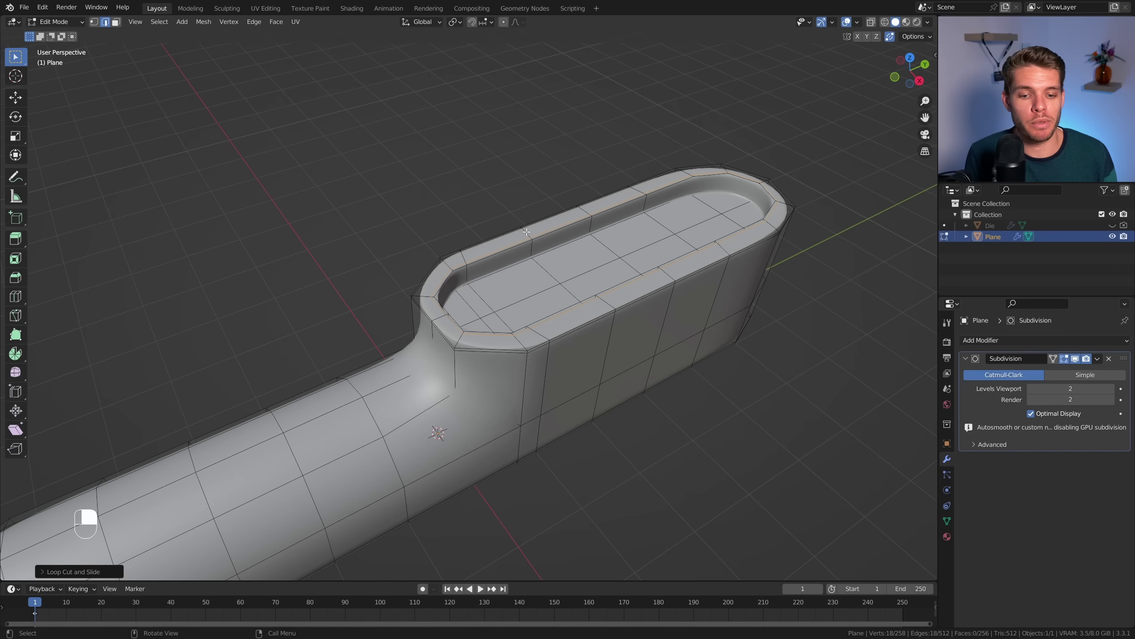
key("Tab")
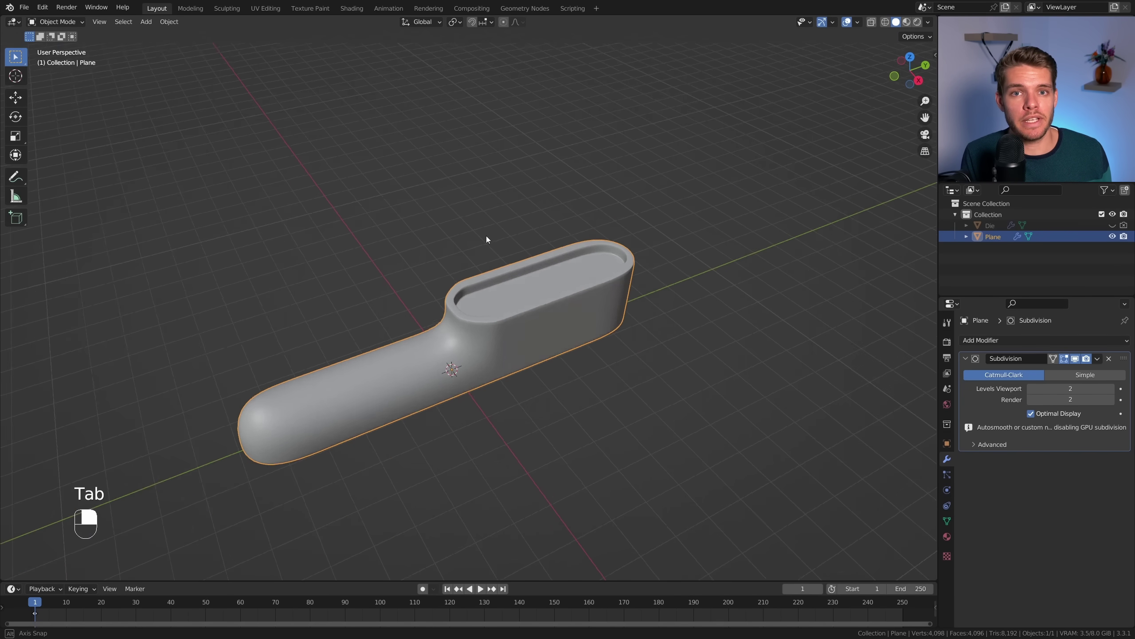
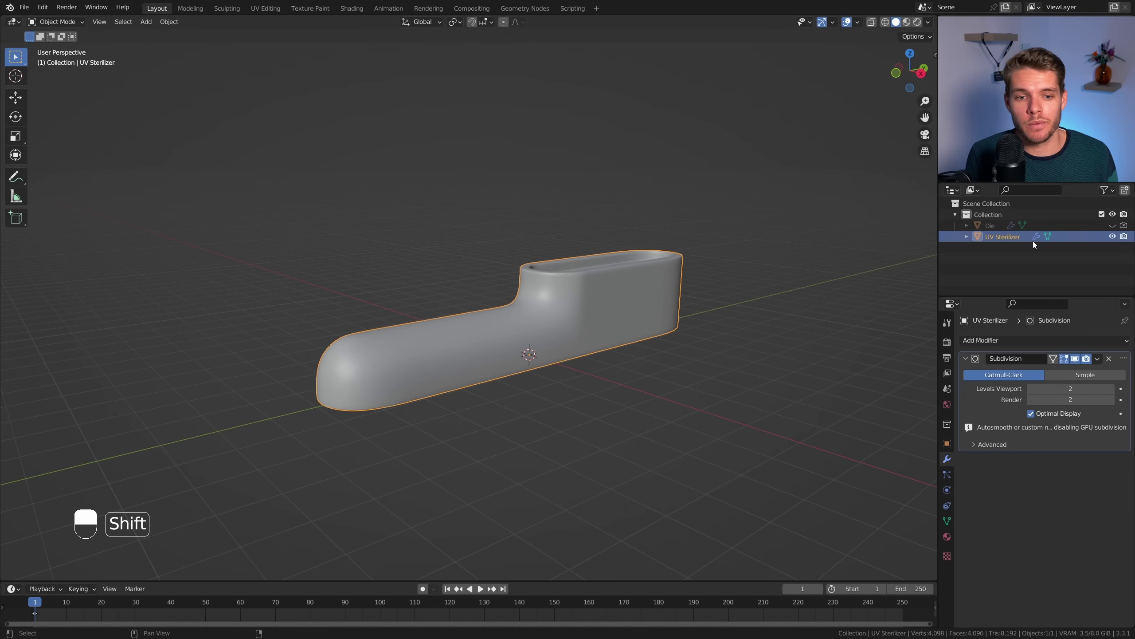
Duplicate the UV Sterilizer body and apply the Subdivision modifier to the copy.
key("shift+d")
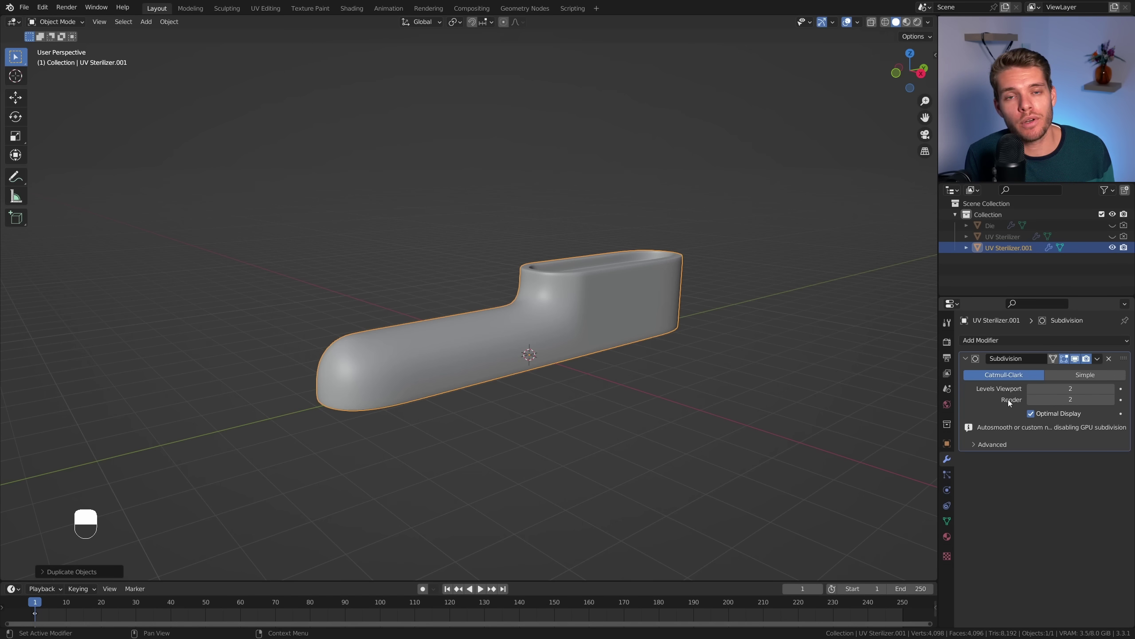
key("ctrl+a")
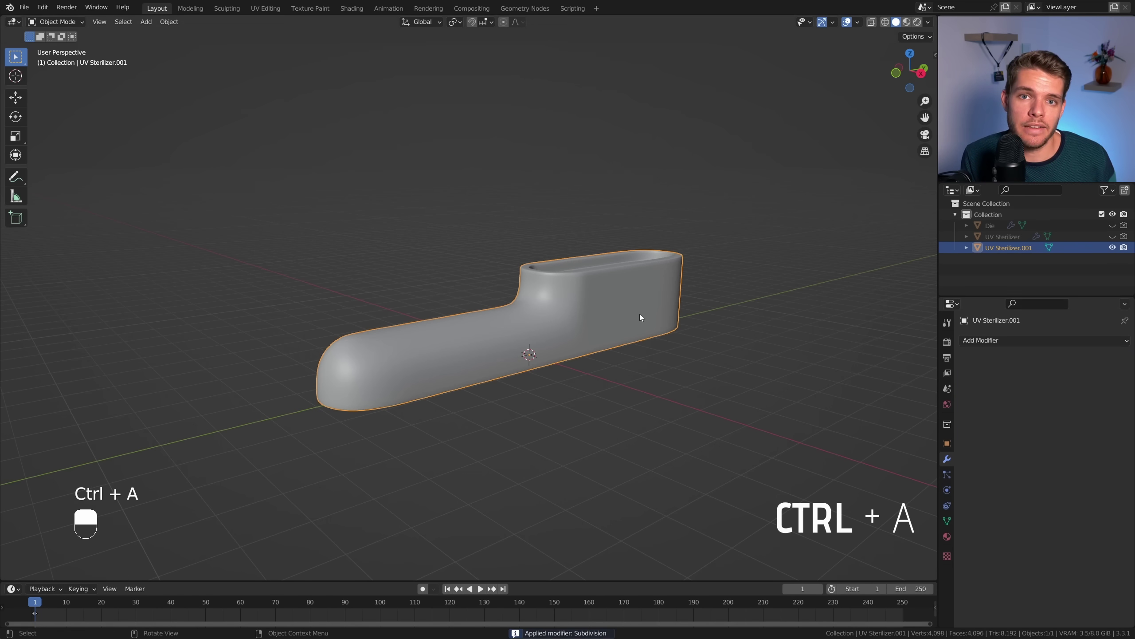
From Right Orthographic view, scale the neck and head-top edge loops to 0 on one axis so each lies straight.
key("Tab")
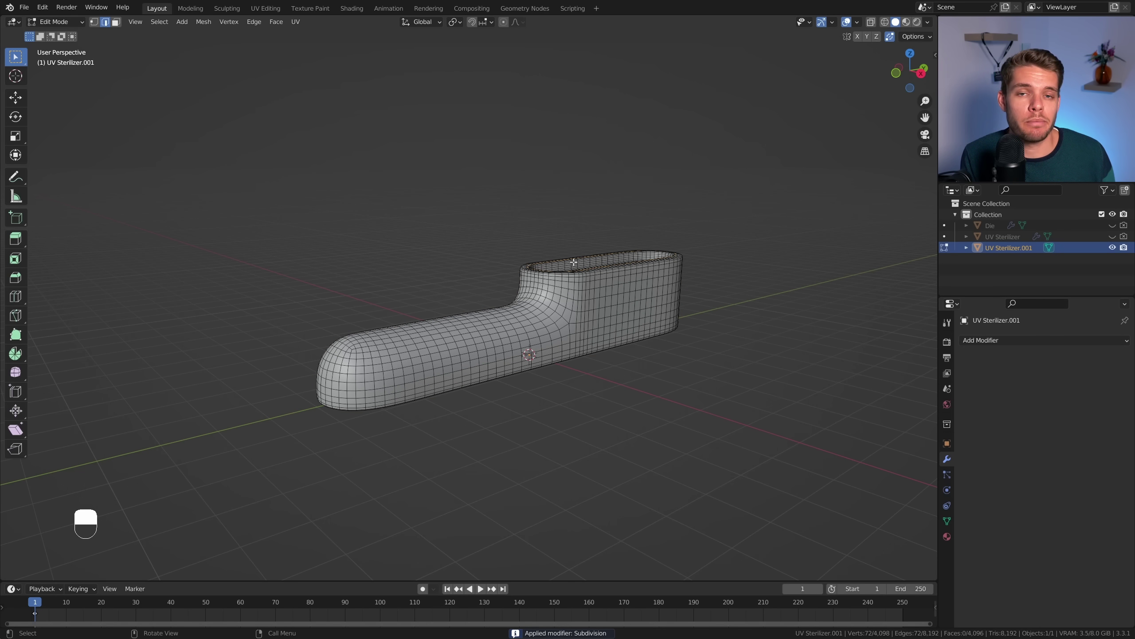
key("KP_3")
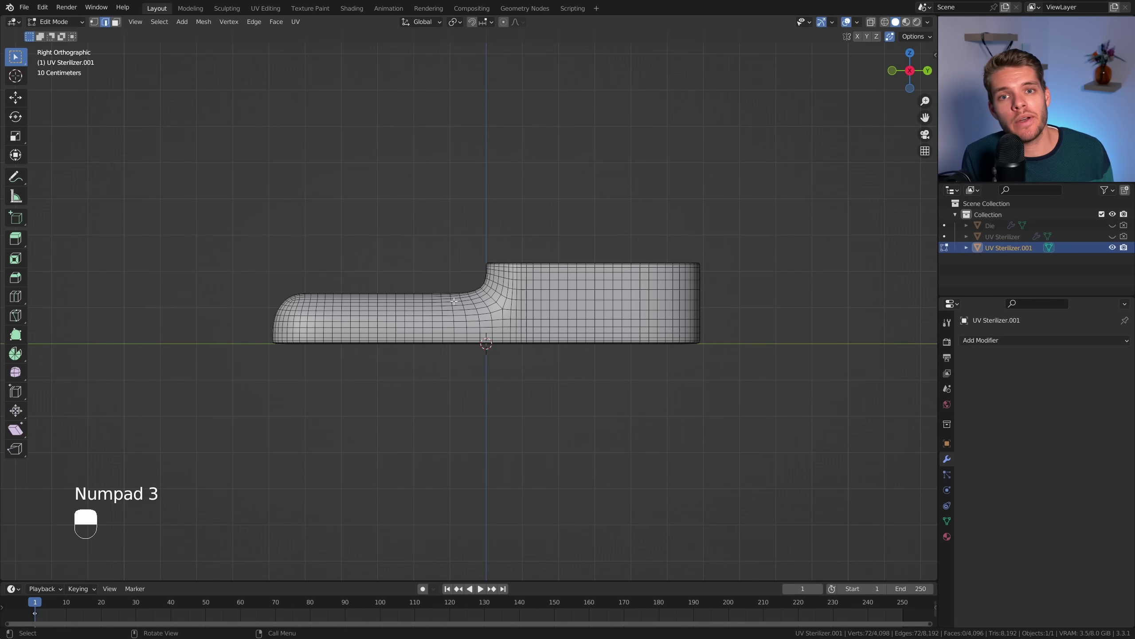
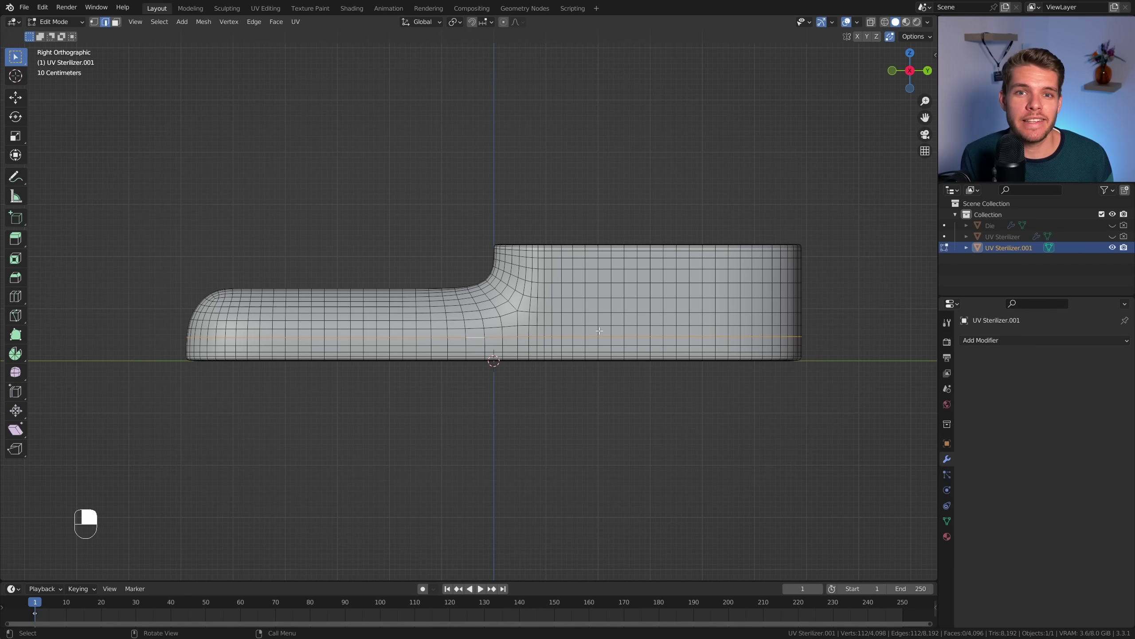
key("s")
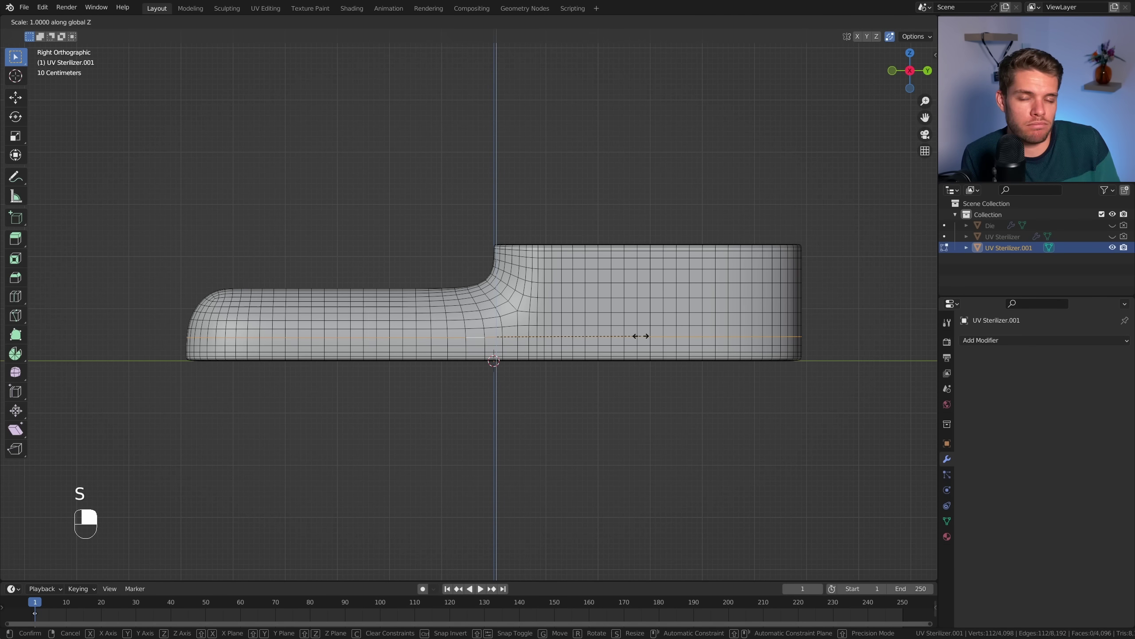
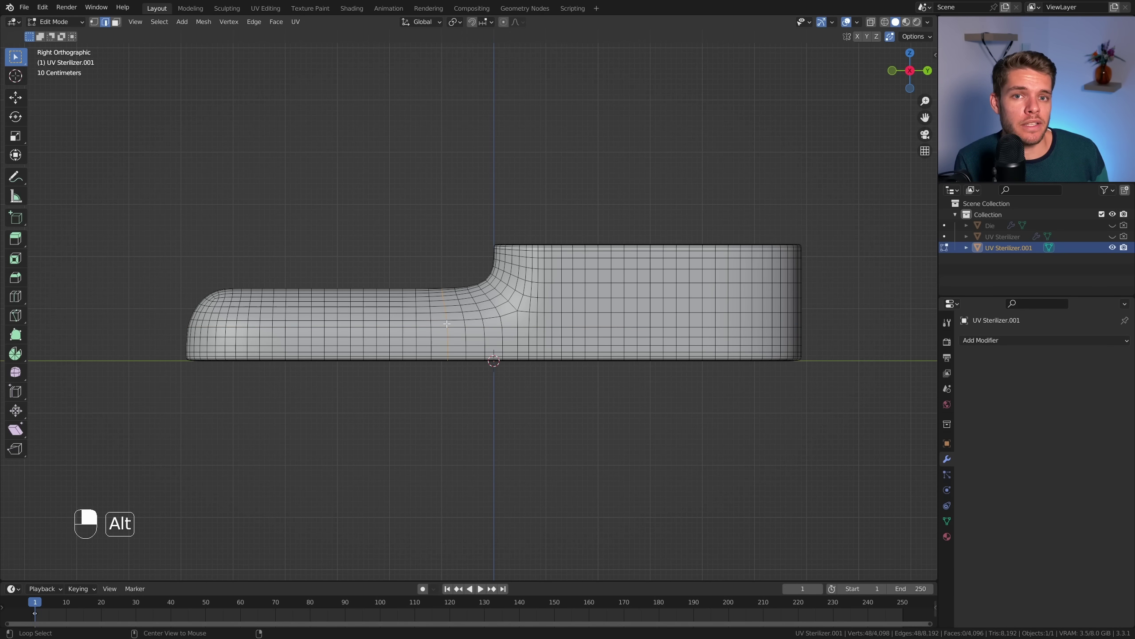
key("s")
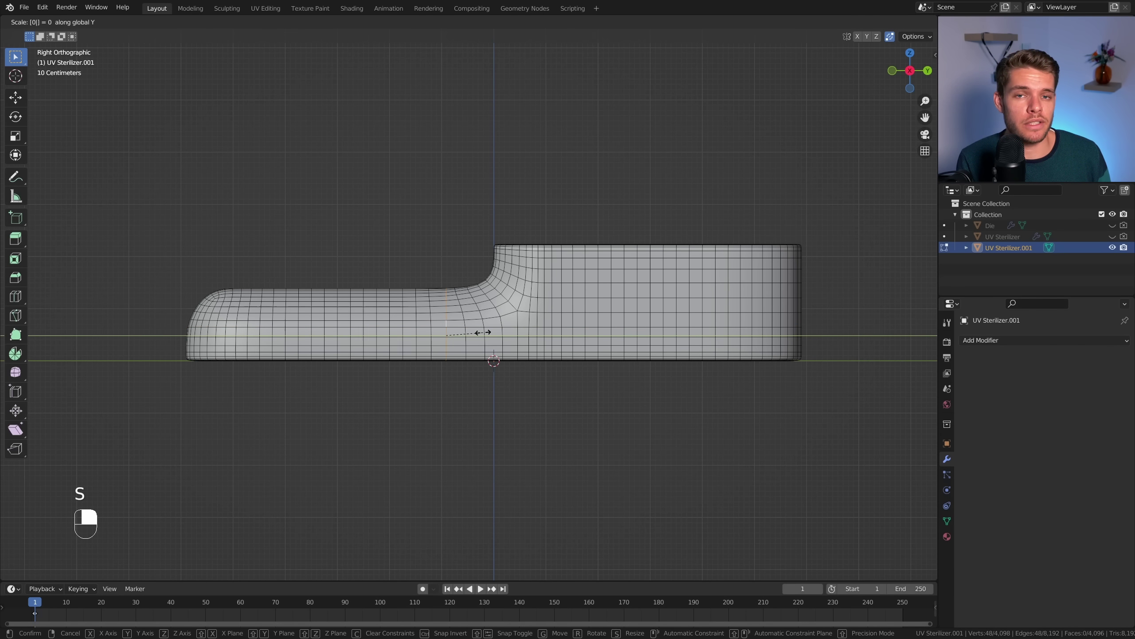
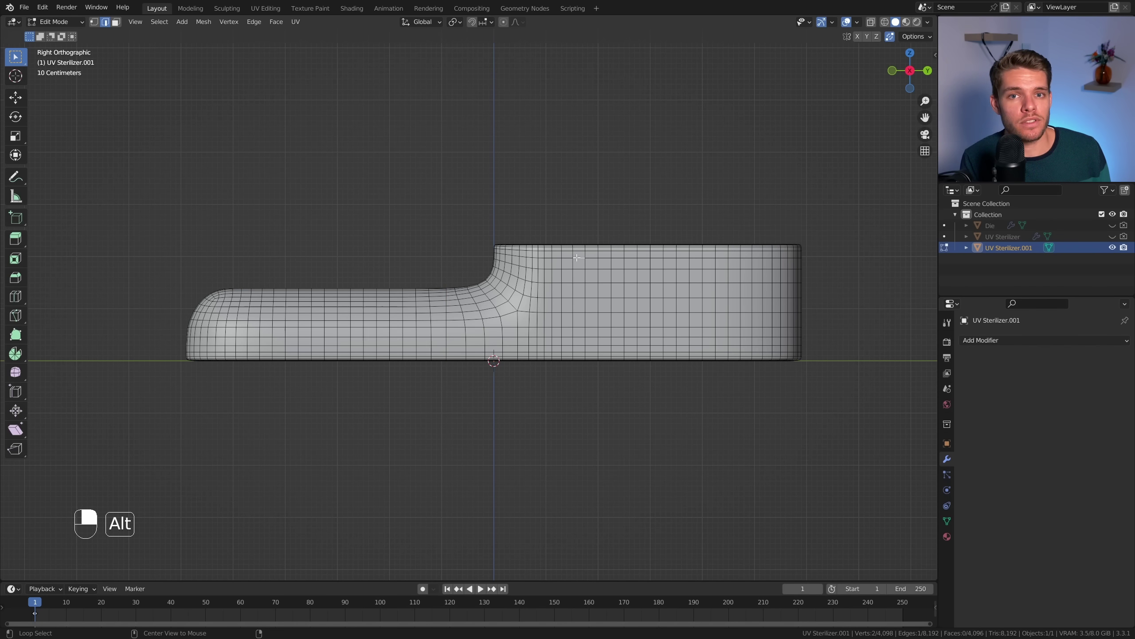
key("s")
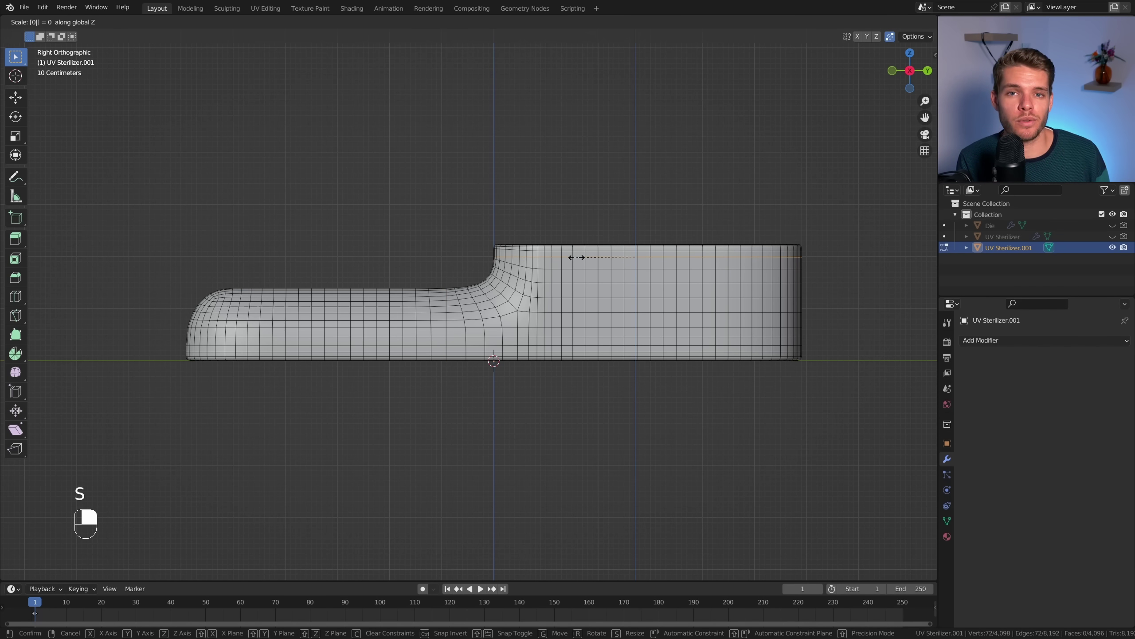
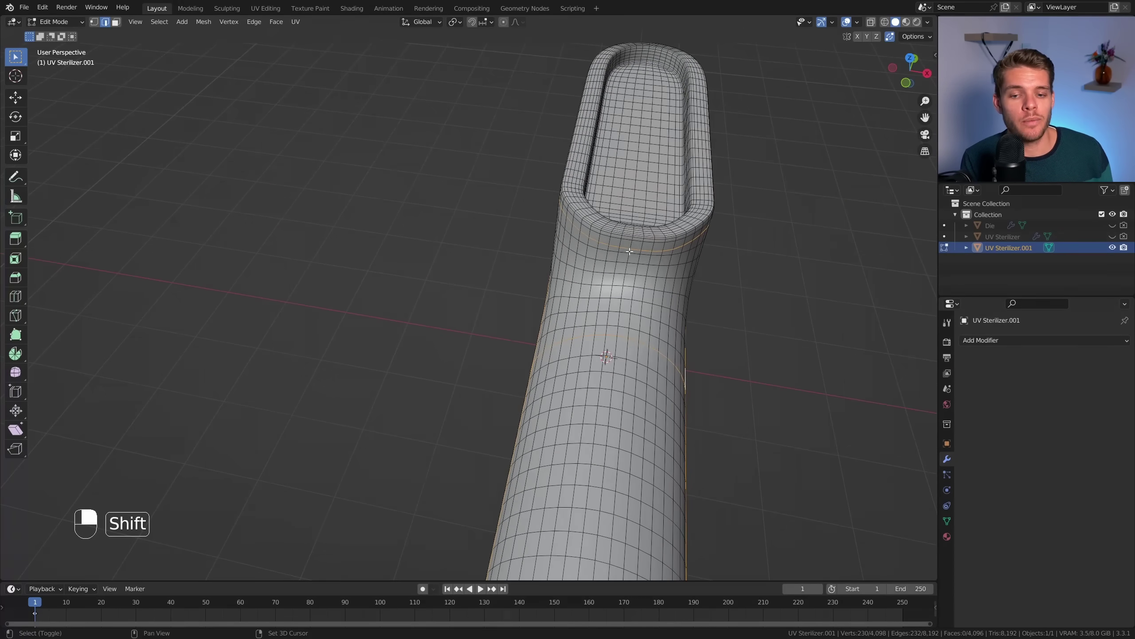
Select the crease loops at the neck and head and bevel them with Ctrl+B.
left_click(617, 329)
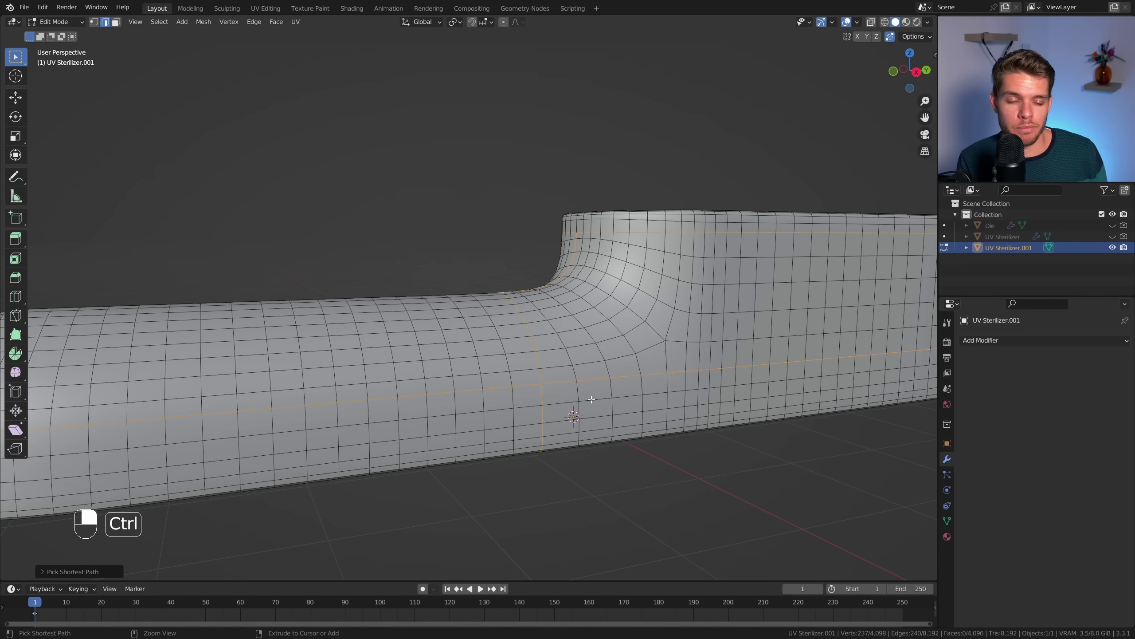
key("ctrl+b")
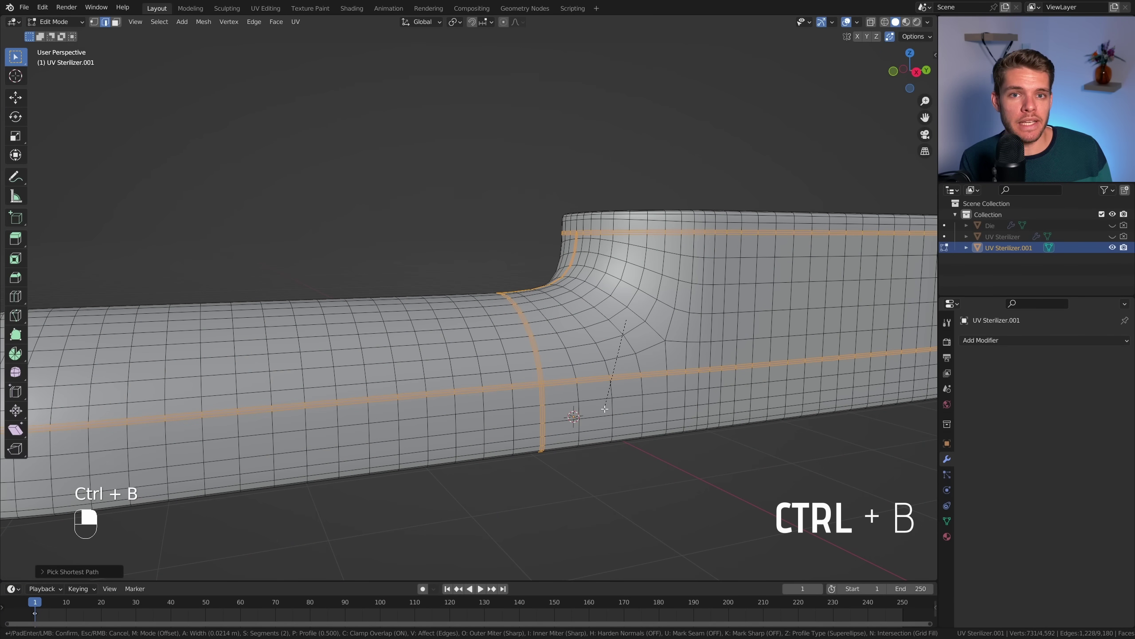